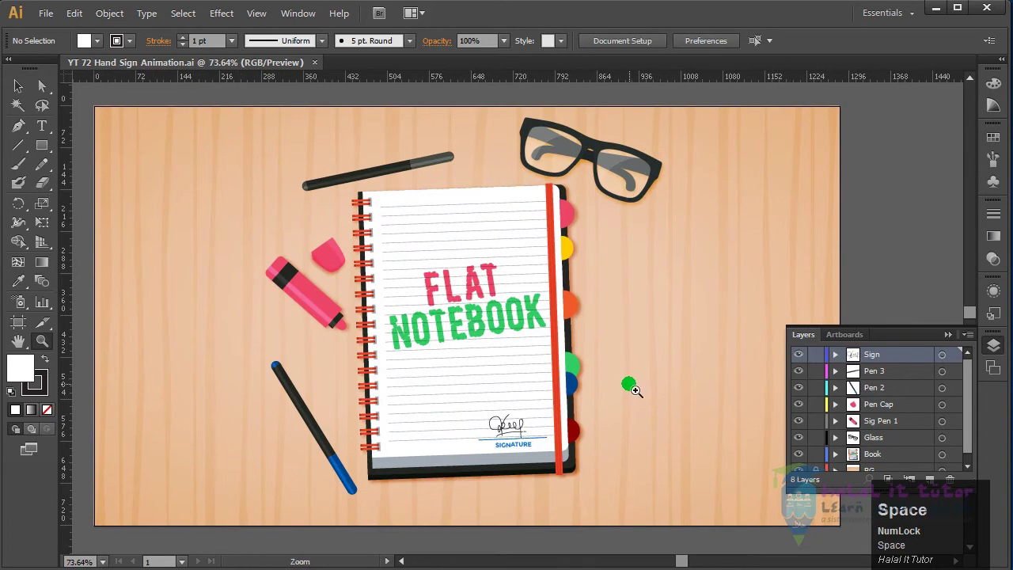
- Zoom in on the signature and add a new empty Layer 9 above the Sign layer
key(v)
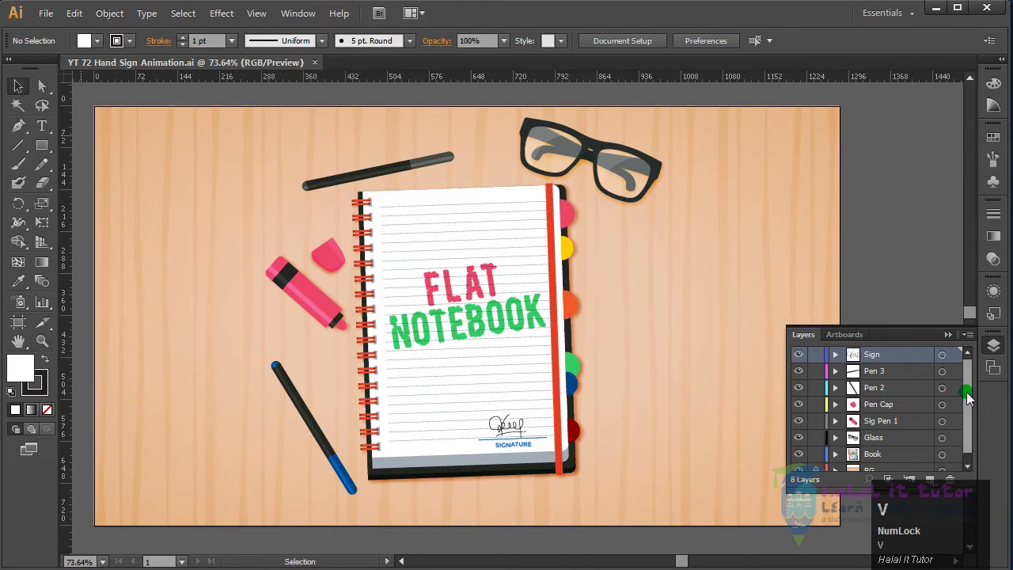
click(975, 398)
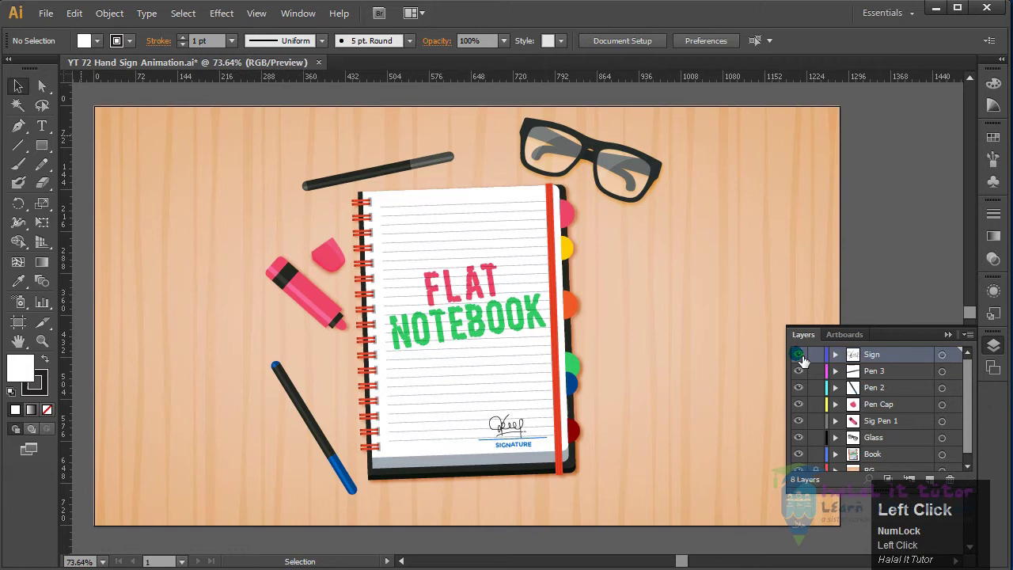
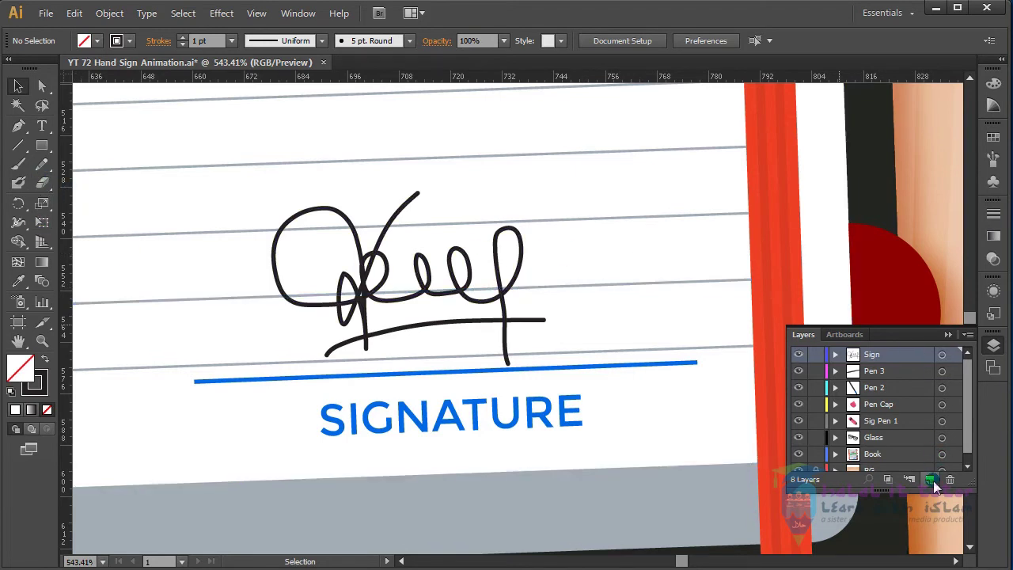
click(933, 490)
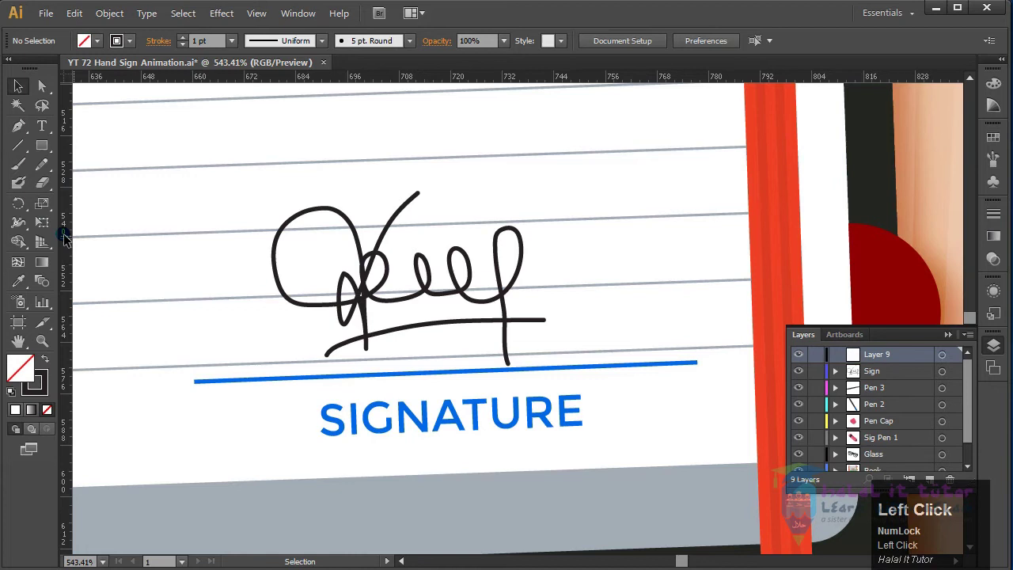
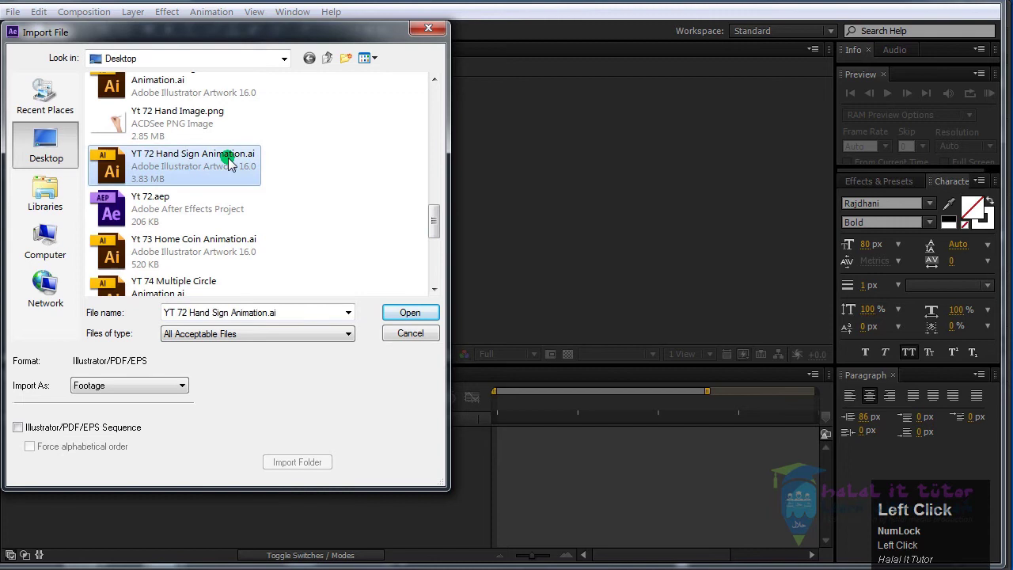
- Import Hand Sign Animation as a composition, open it and enable Continuous Rasterize on all layers
click(138, 389)
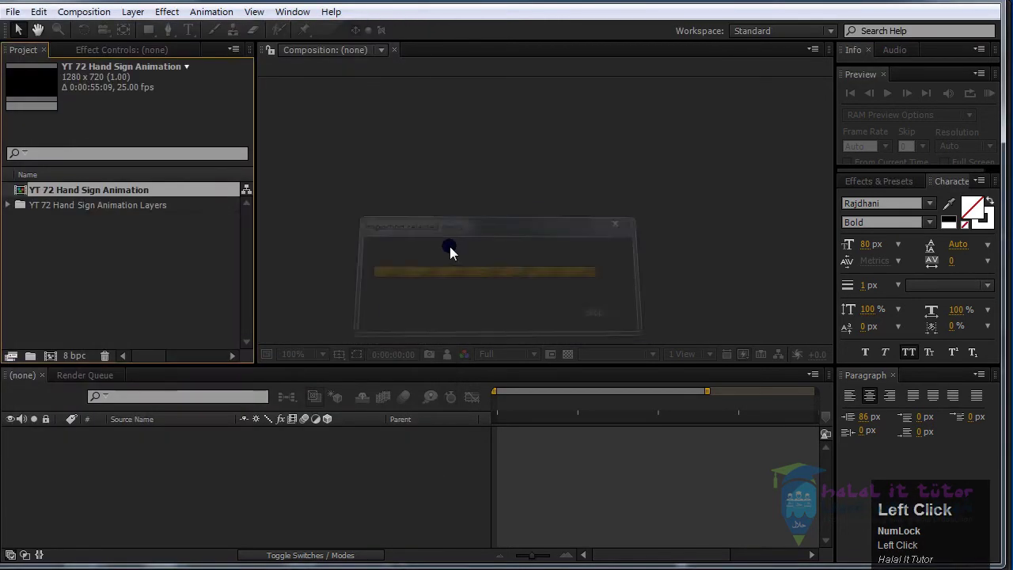
click(123, 197)
scroll(down, 3)
scroll(up, 3)
scroll(down, 3)
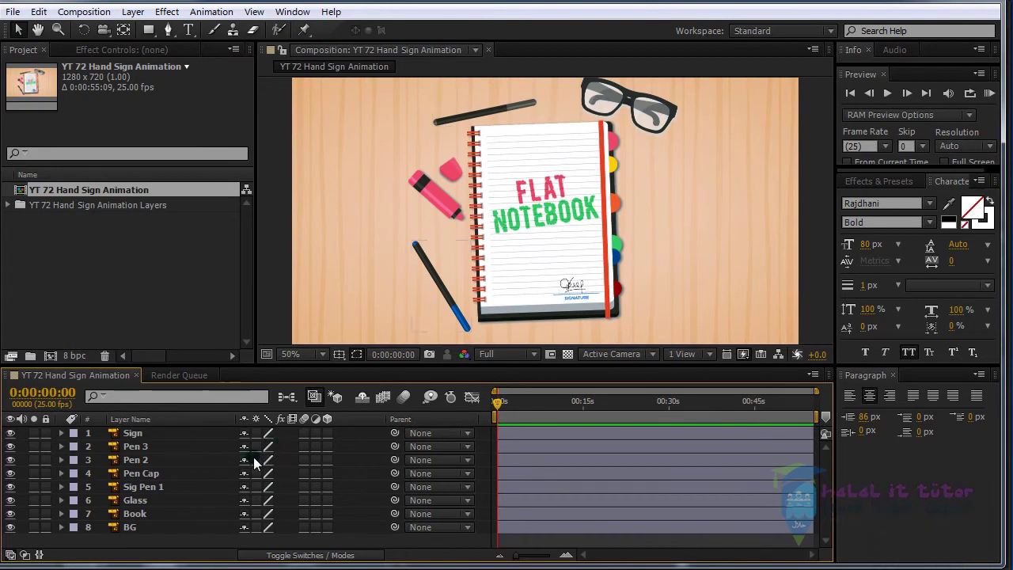
drag(265, 437, 247, 455)
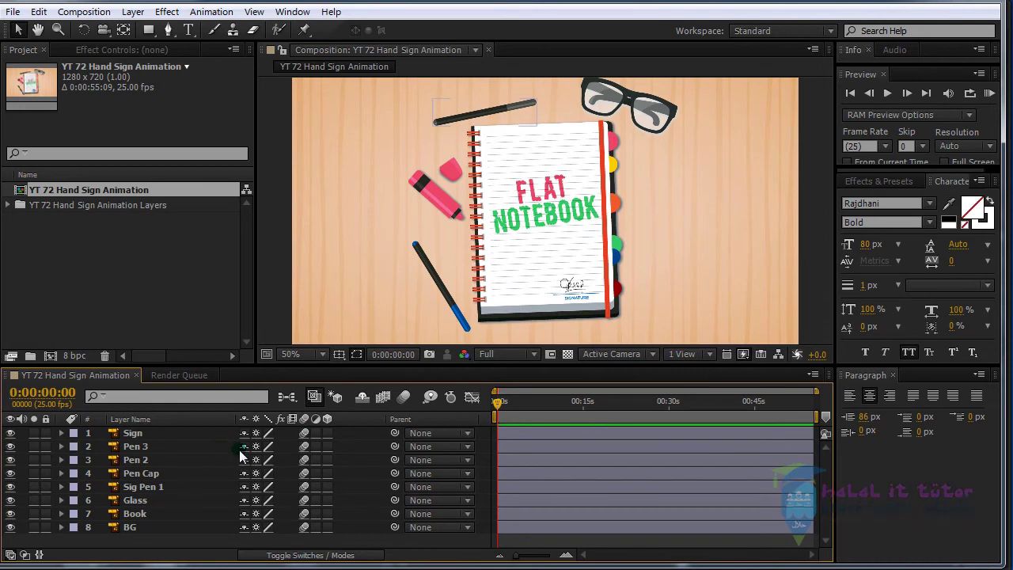
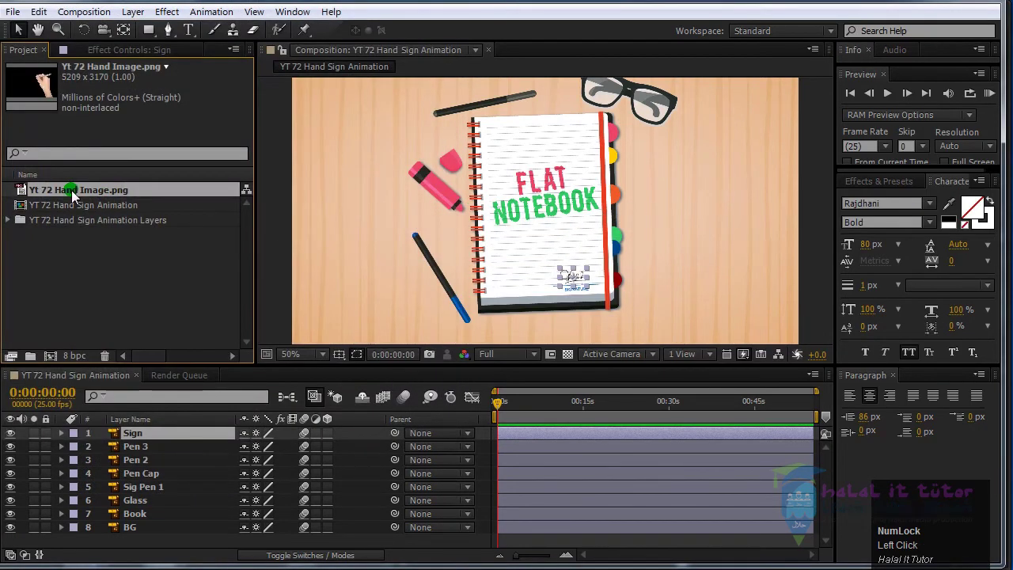
- Import the hand-with-pen PNG and drag it into the composition as the top layer
drag(73, 196, 115, 378)
right_click(115, 378)
drag(221, 143, 507, 296)
drag(704, 380, 613, 452)
key(n)
right_click(592, 426)
drag(621, 470, 91, 243)
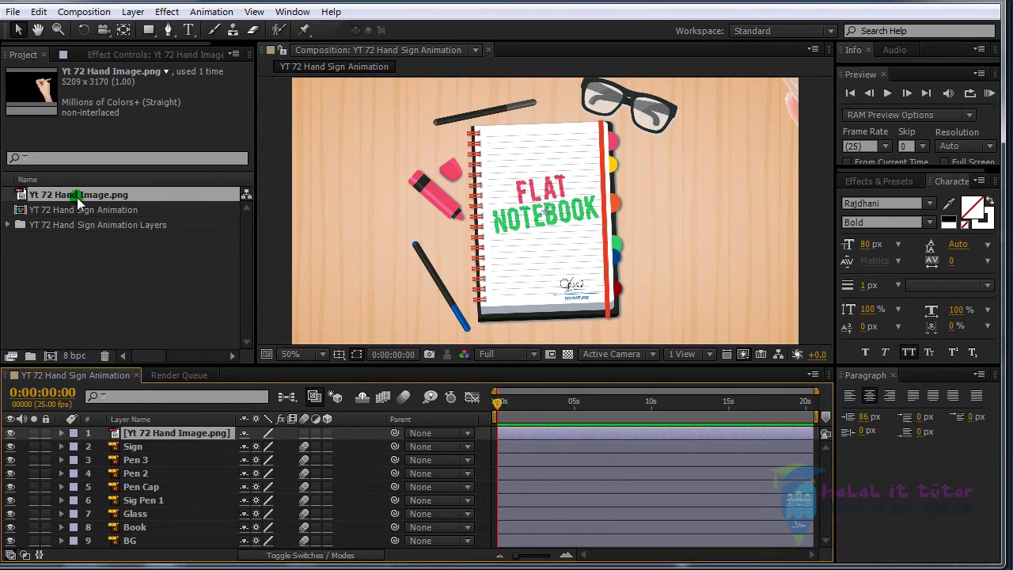
- Select the hand image layer and reveal its Scale property to set it to 20%
click(205, 439)
scroll(down, 3)
drag(617, 242, 581, 255)
scroll(up, 3)
click(175, 442)
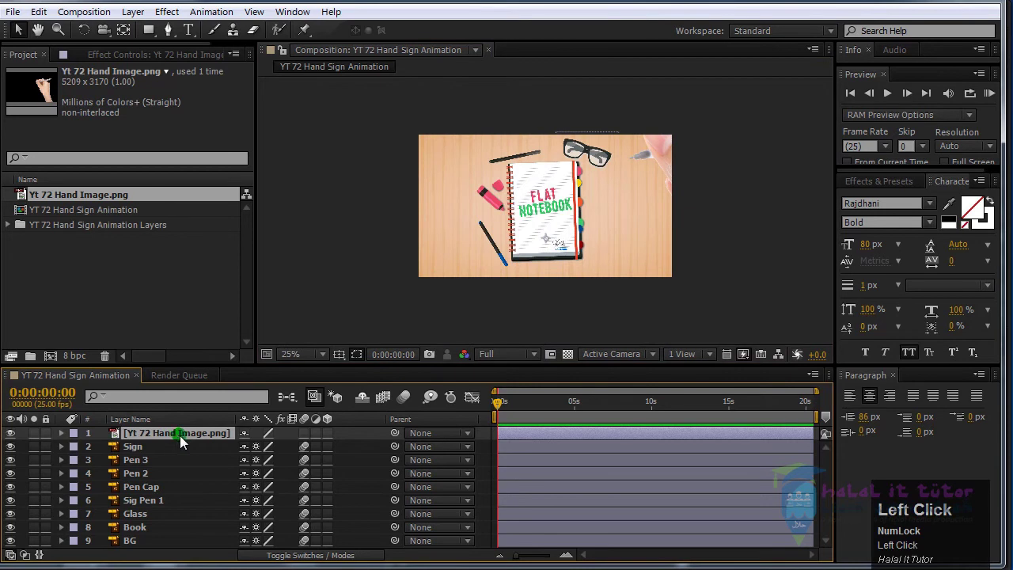
key(s)
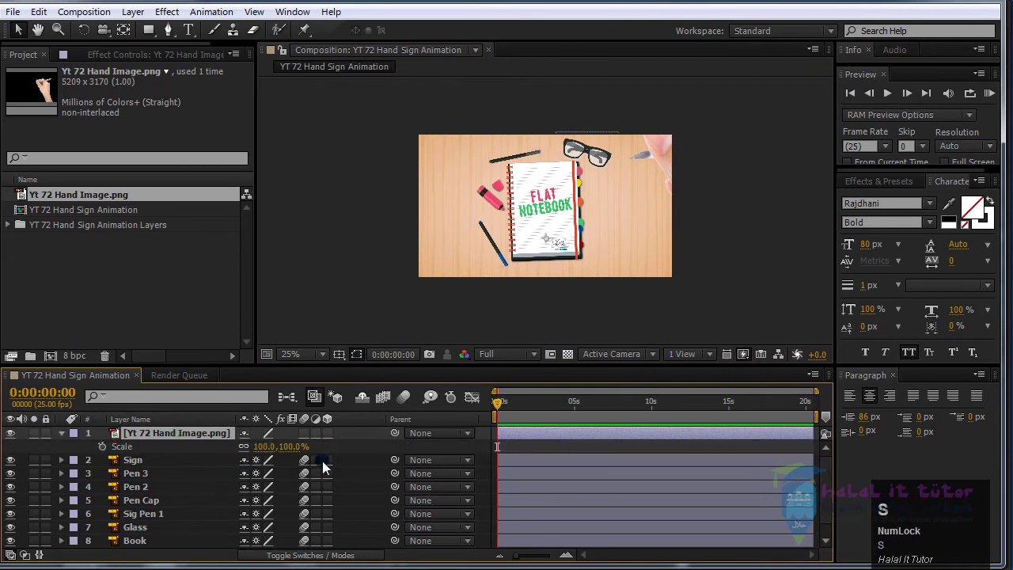
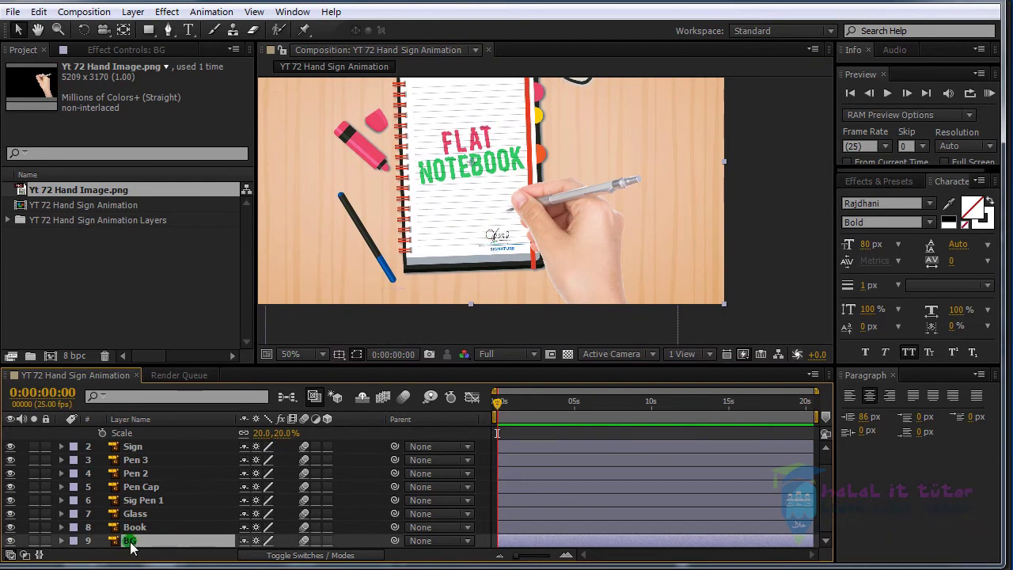
- Apply Hue/Saturation to BG with Colorize on and Colorize Hue 223° for a pale bluish grey desk
click(175, 15)
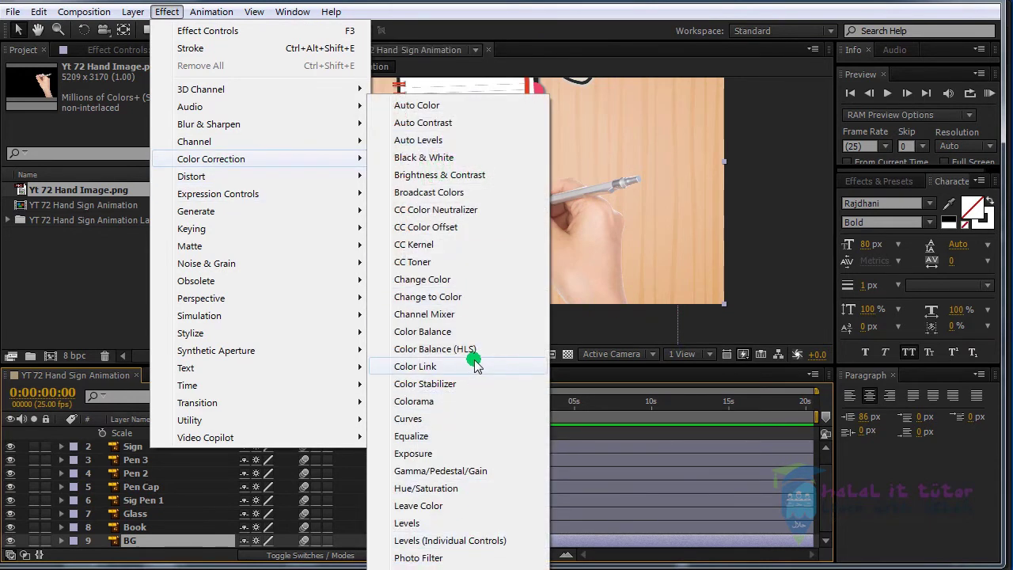
click(466, 498)
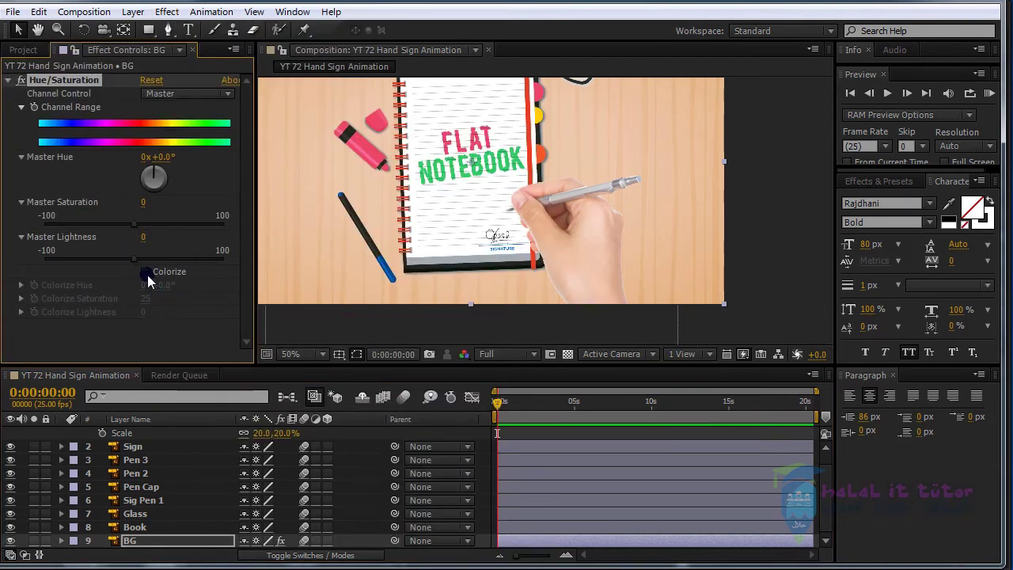
click(154, 277)
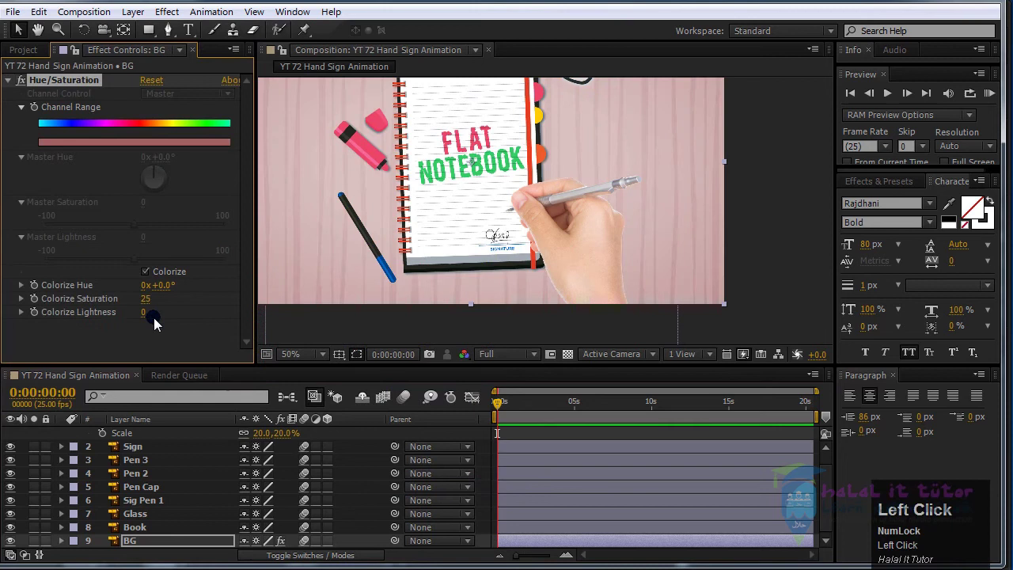
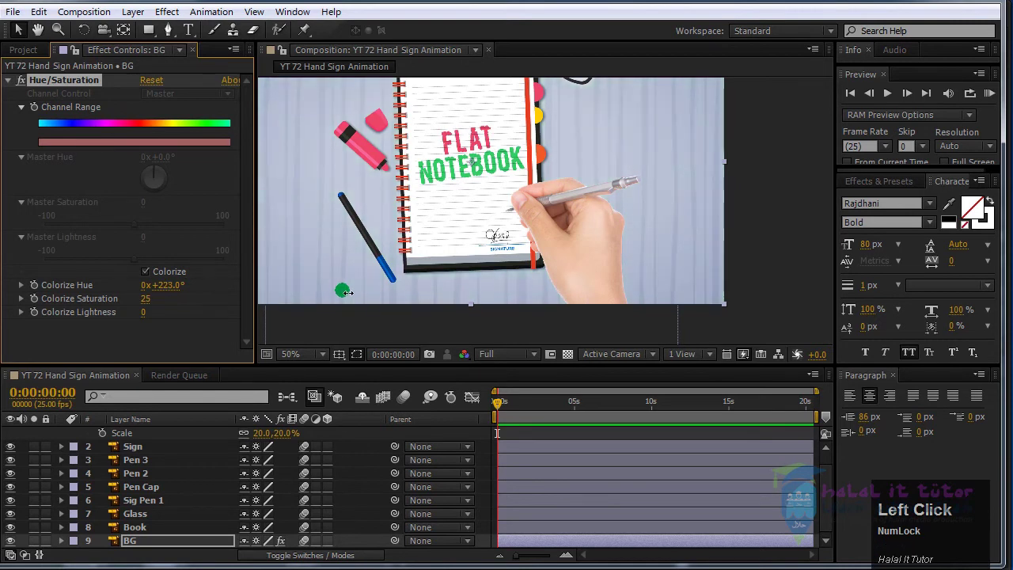
scroll(down, 3)
click(692, 209)
scroll(up, 3)
scroll(up, 3)
click(164, 440)
- Move the hand layer's anchor point to the pen tip with the Pan Behind tool
key(e)
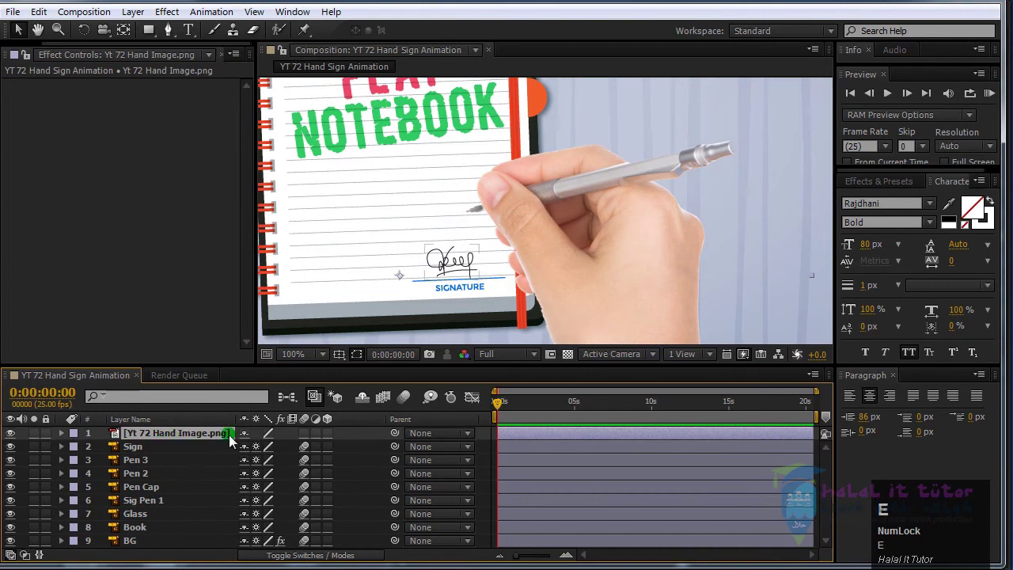
scroll(down, 3)
scroll(up, 3)
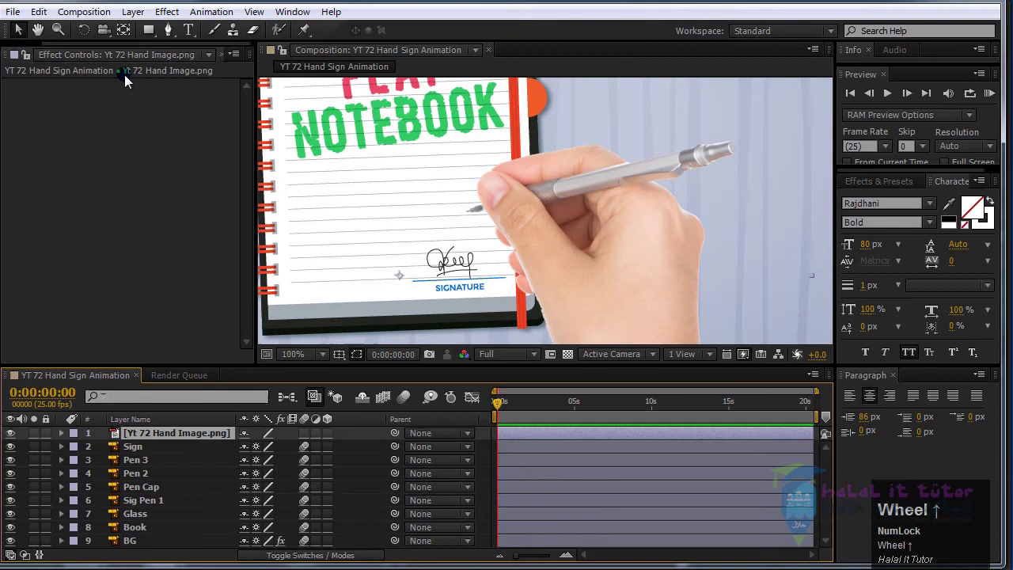
click(130, 37)
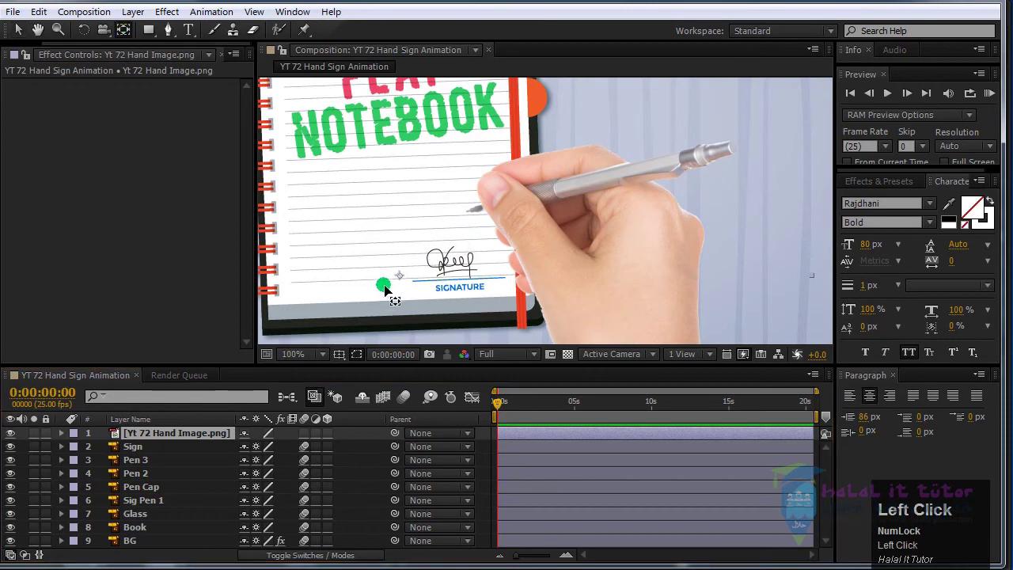
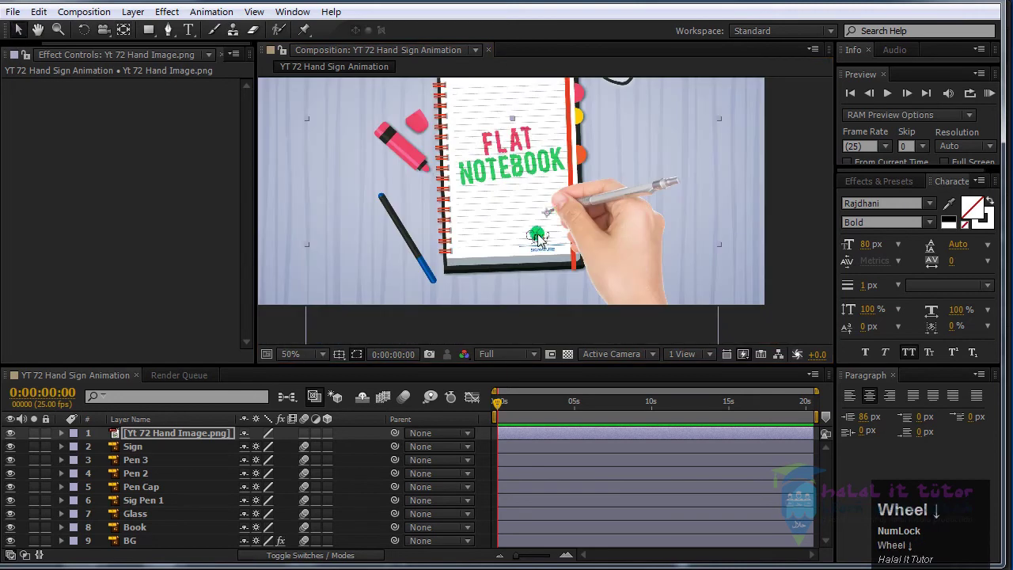
click(144, 451)
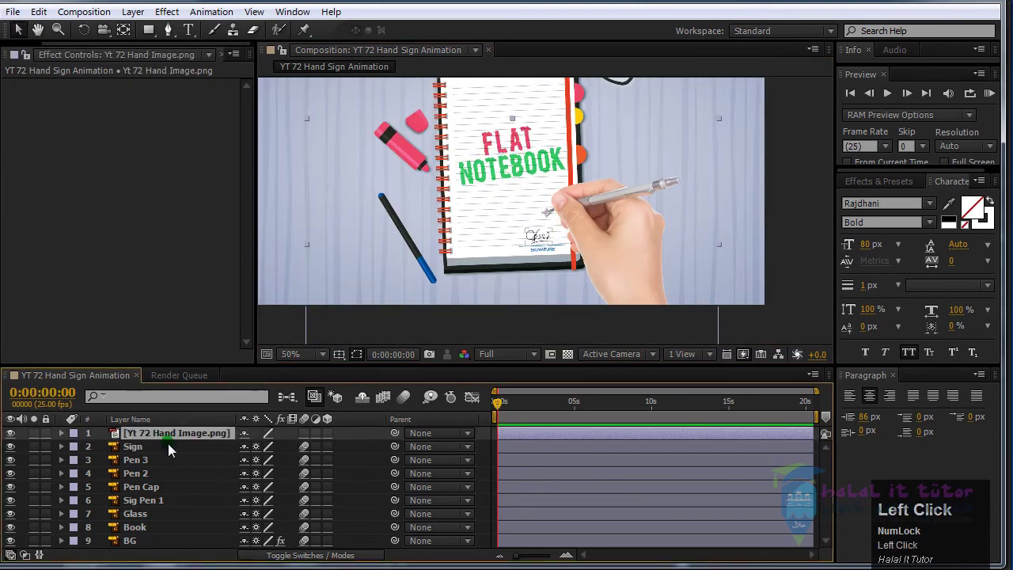
- Pre-compose the hand image layer into a new composition named Hand
key(ctrl+shift+c)
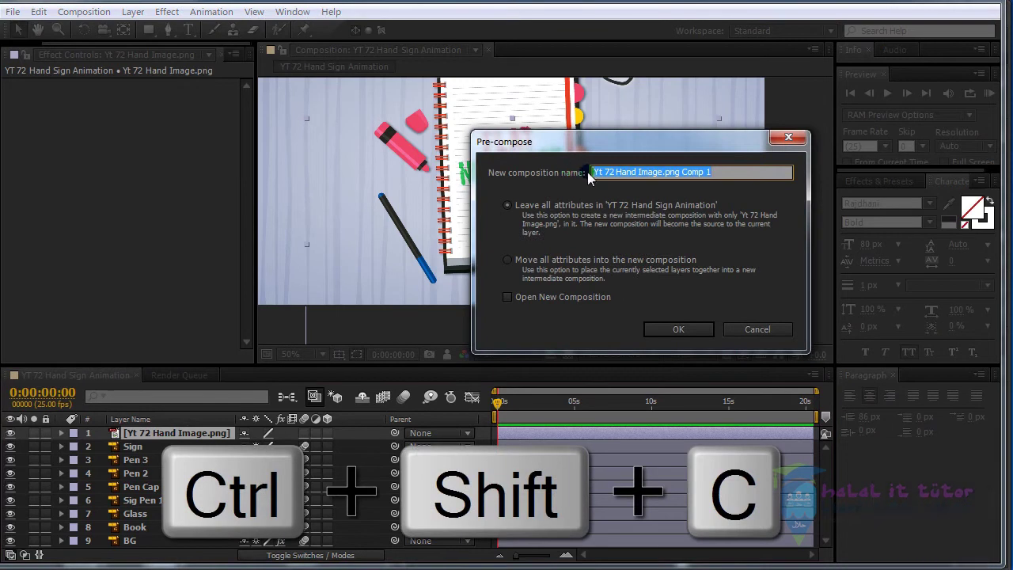
key(ctrl+shift+c)
text(and)
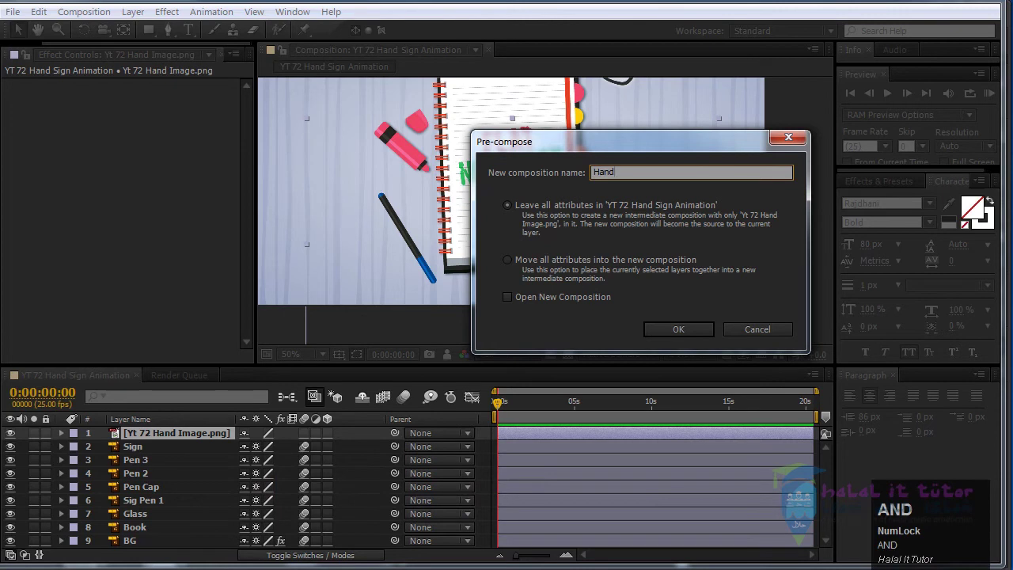
drag(682, 333, 498, 440)
scroll(up, 3)
scroll(down, 3)
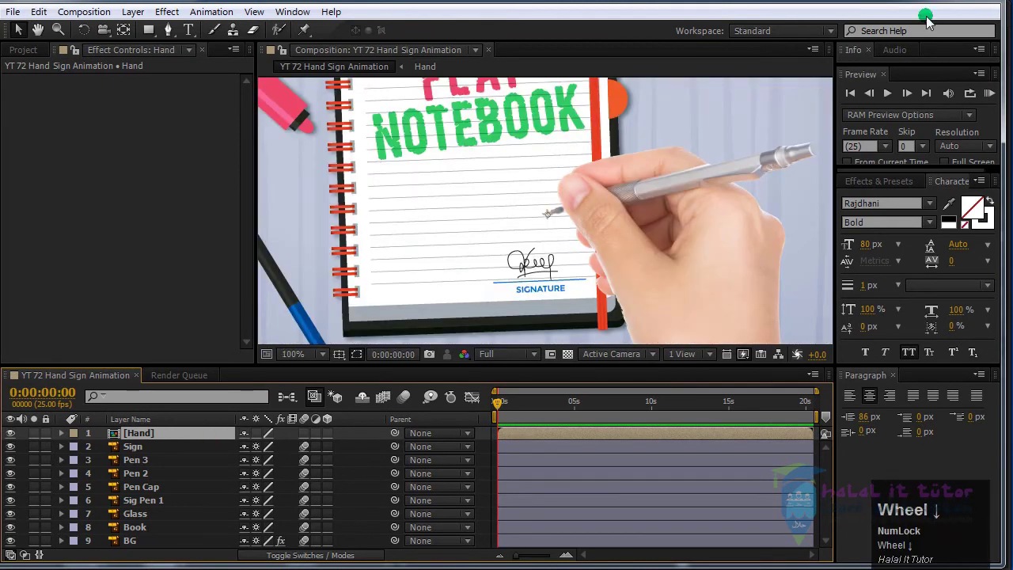
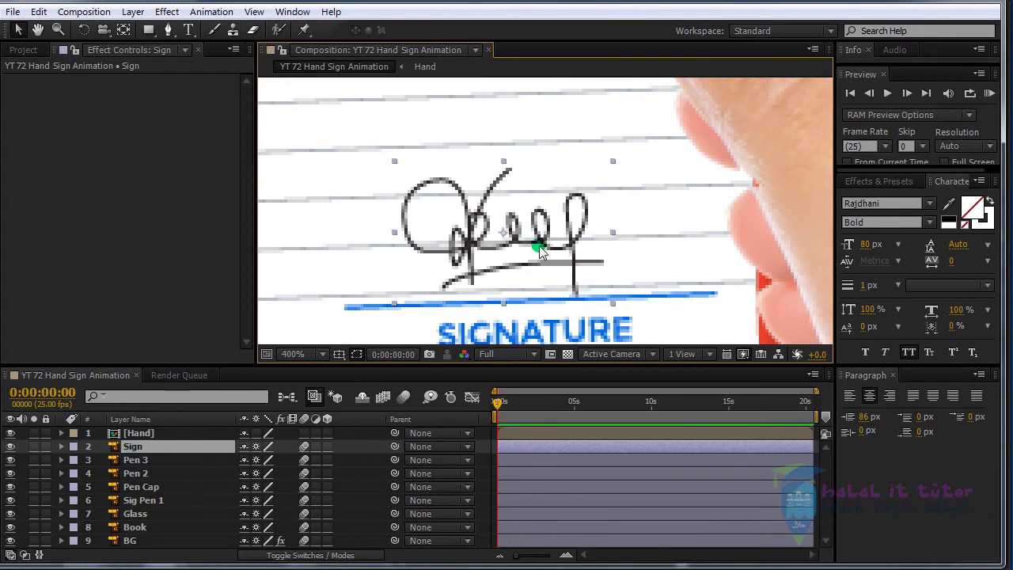
- Create shapes from the Sign vector layer, then mark the original Sign shy and hide shy layers
click(154, 466)
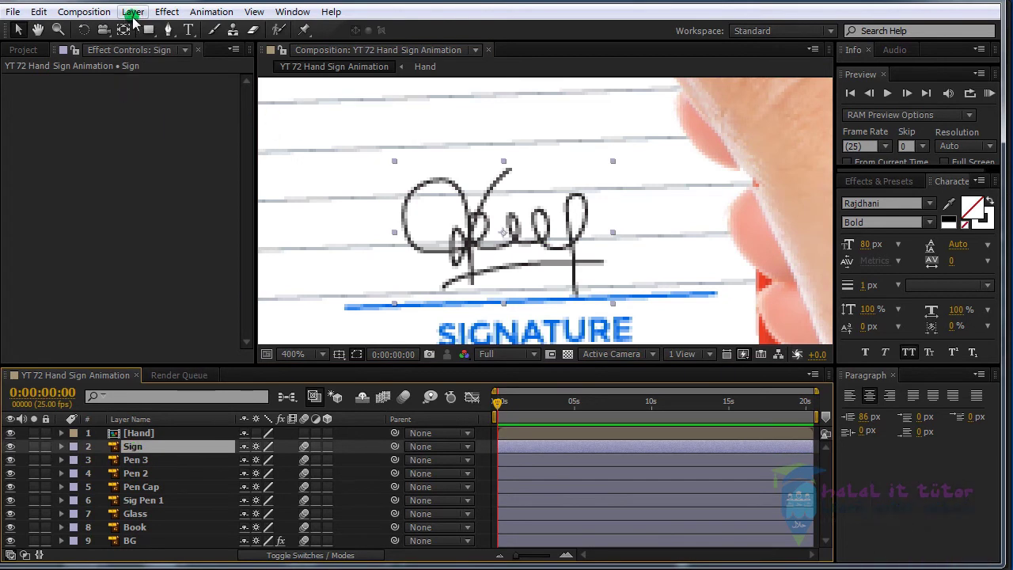
click(140, 21)
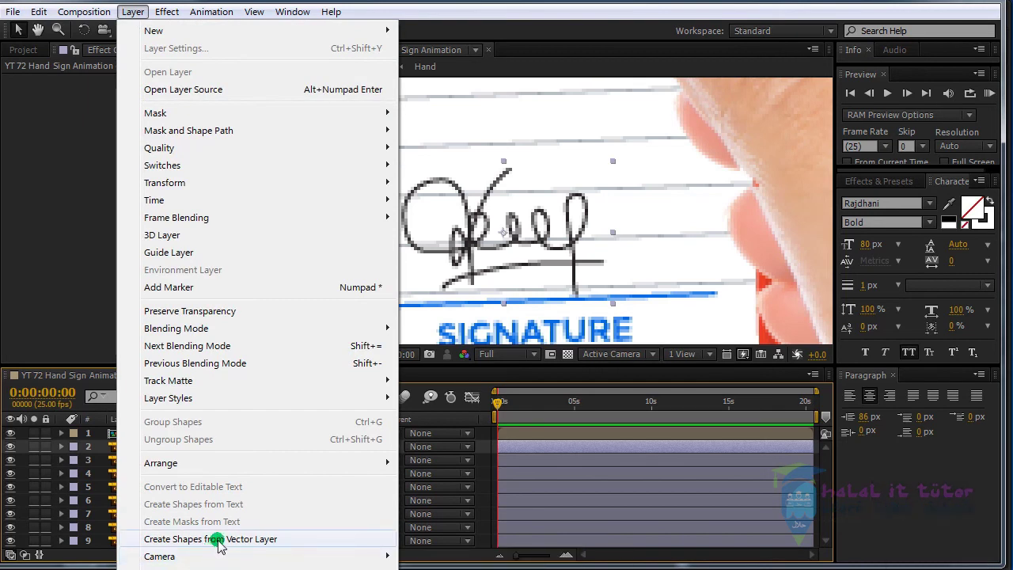
click(224, 546)
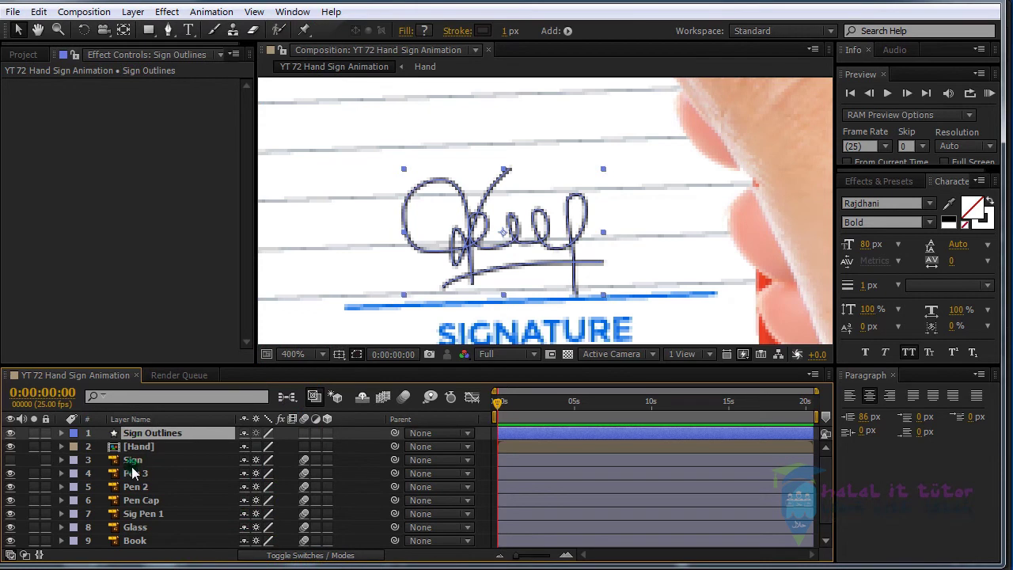
click(144, 467)
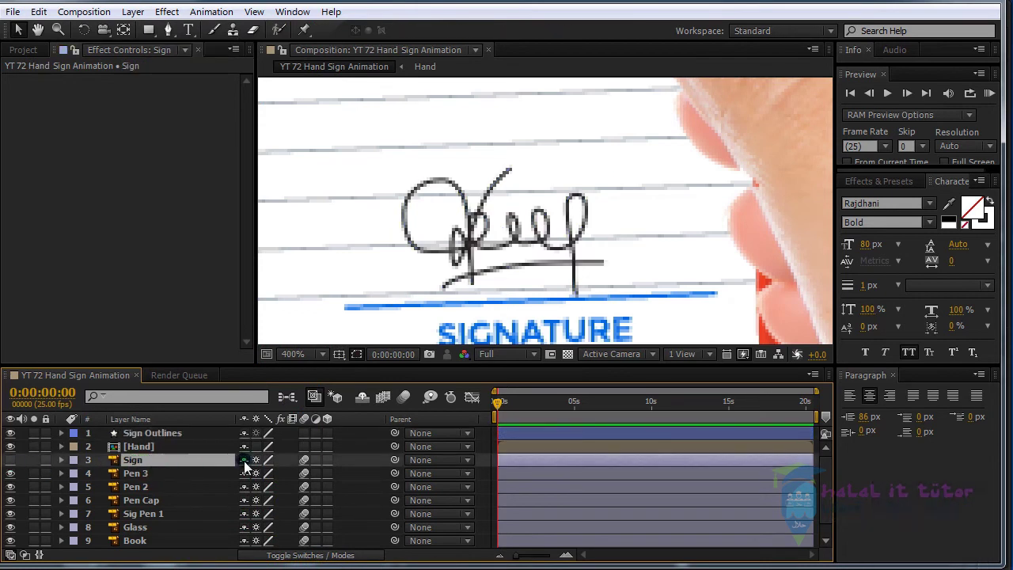
click(251, 466)
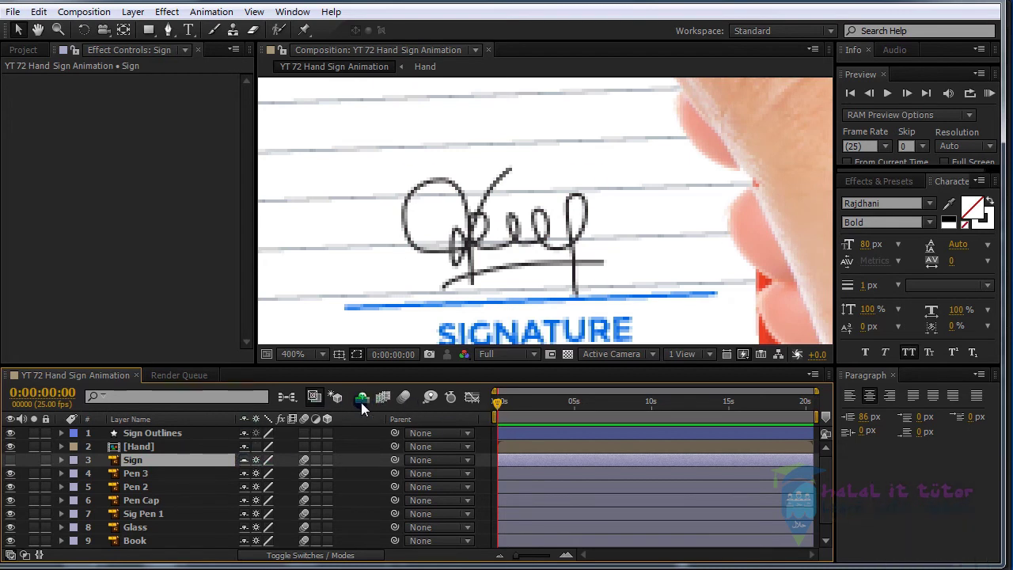
click(370, 405)
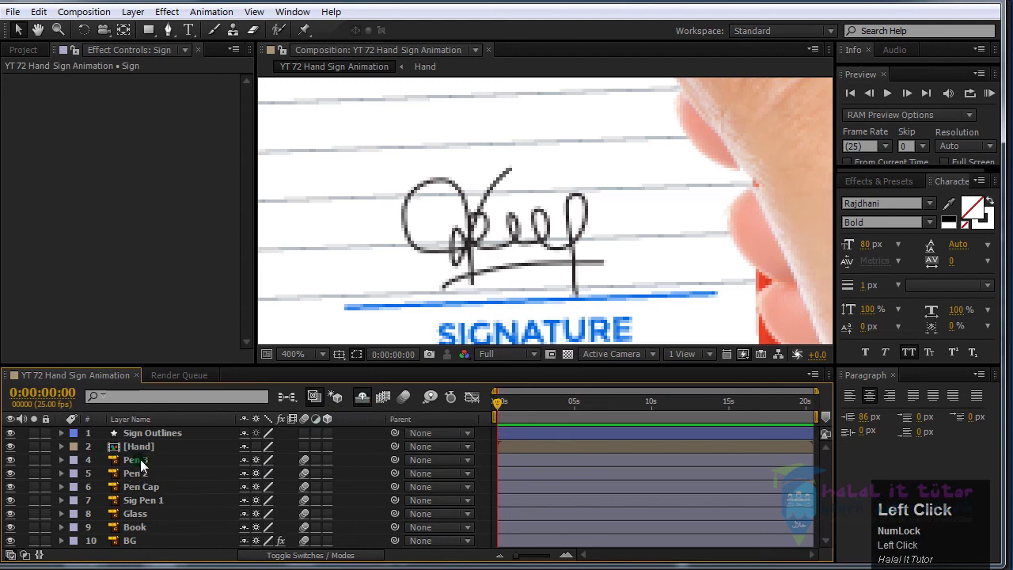
- Rename the Sign Outlines shape layer to Sign M
click(176, 442)
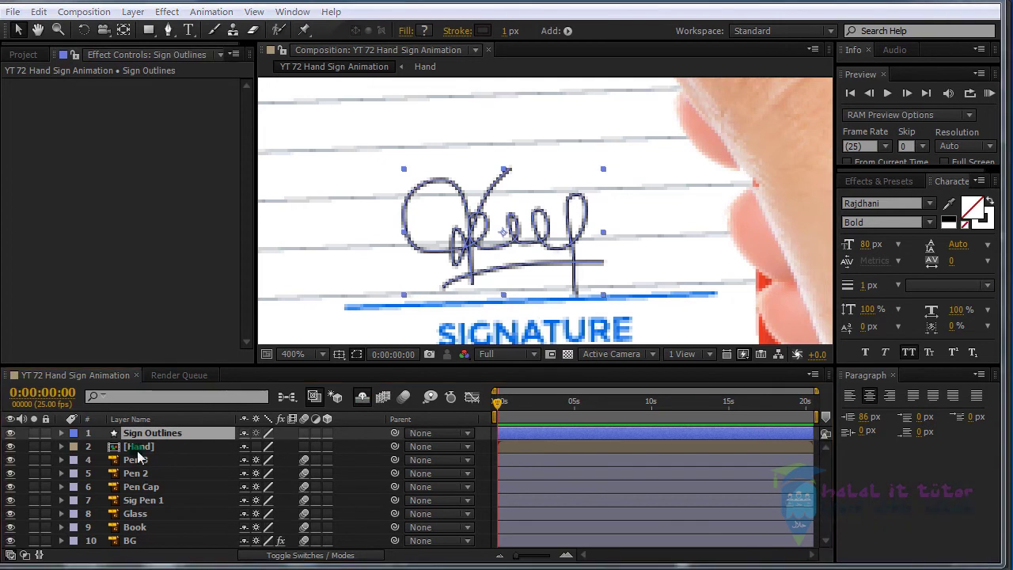
click(152, 439)
key(Return)
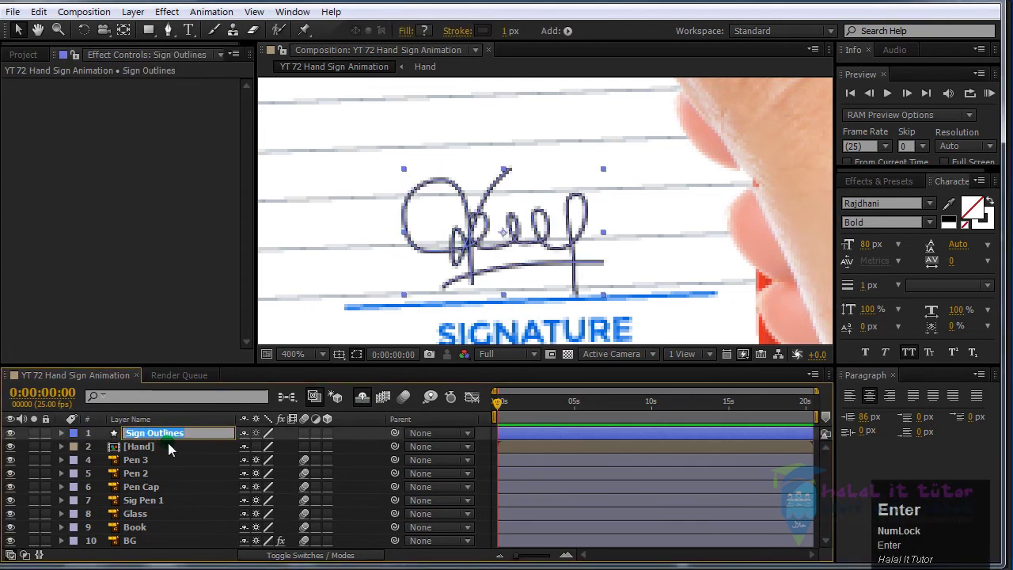
text(s)
text(gn)
key(space)
key(shift+m)
key(Return)
- Inspect Sign M's two path groups and duplicate the layer as Sign M 2
click(148, 444)
click(68, 439)
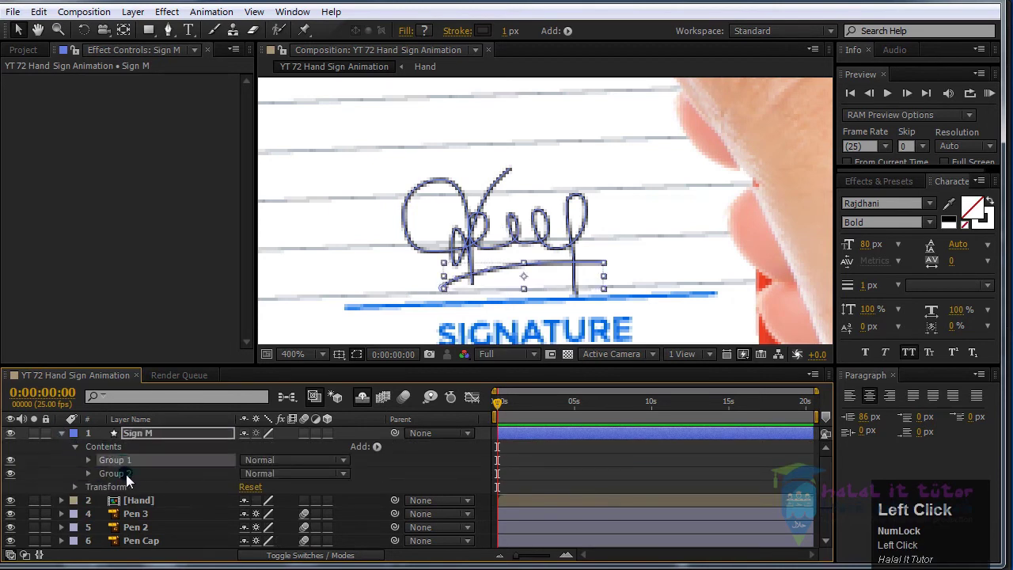
click(465, 288)
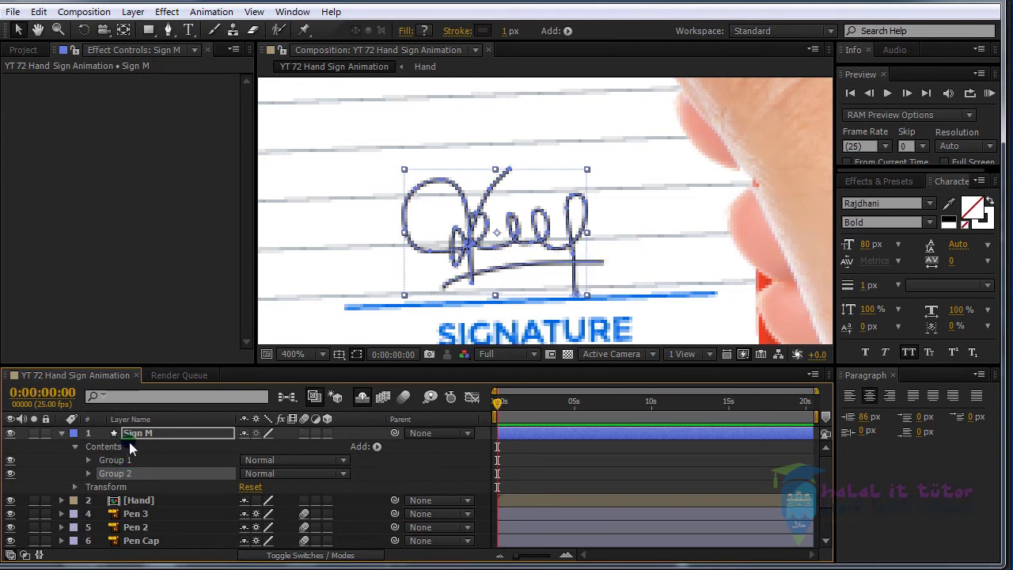
click(69, 439)
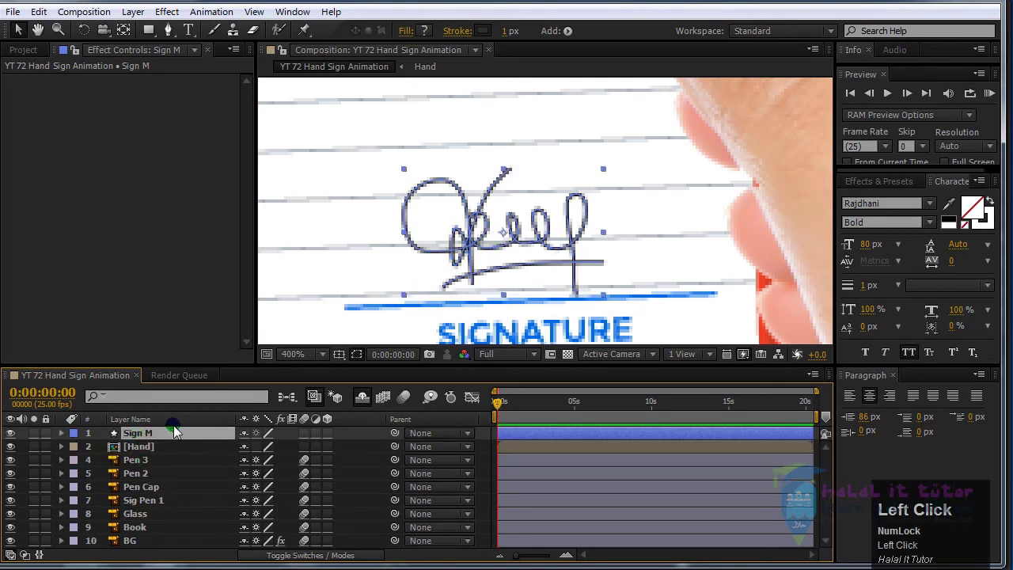
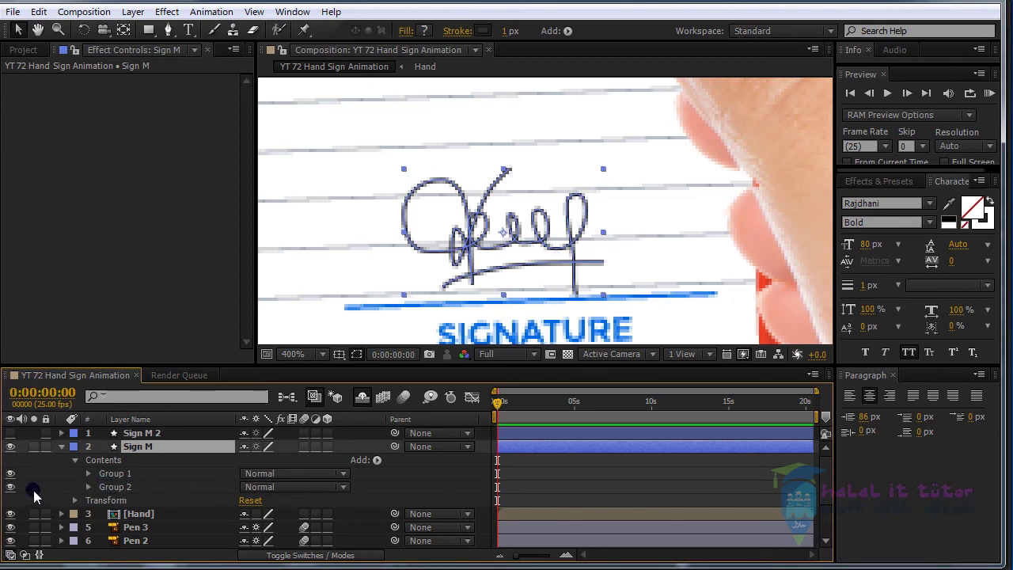
- Delete Group 1 from Sign M and the other group from Sign M 2, then restore Sign M 2's visibility
click(17, 479)
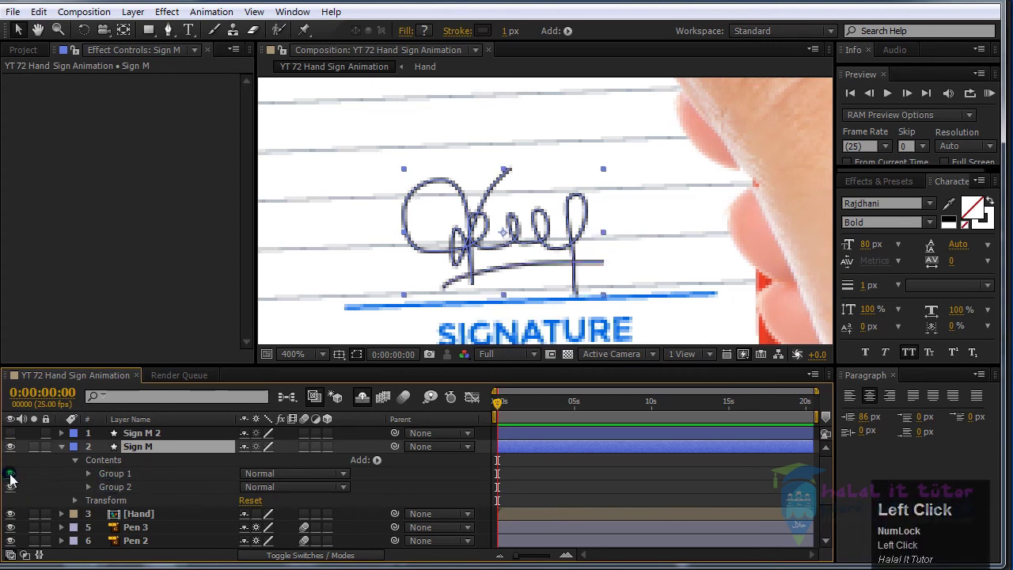
click(122, 490)
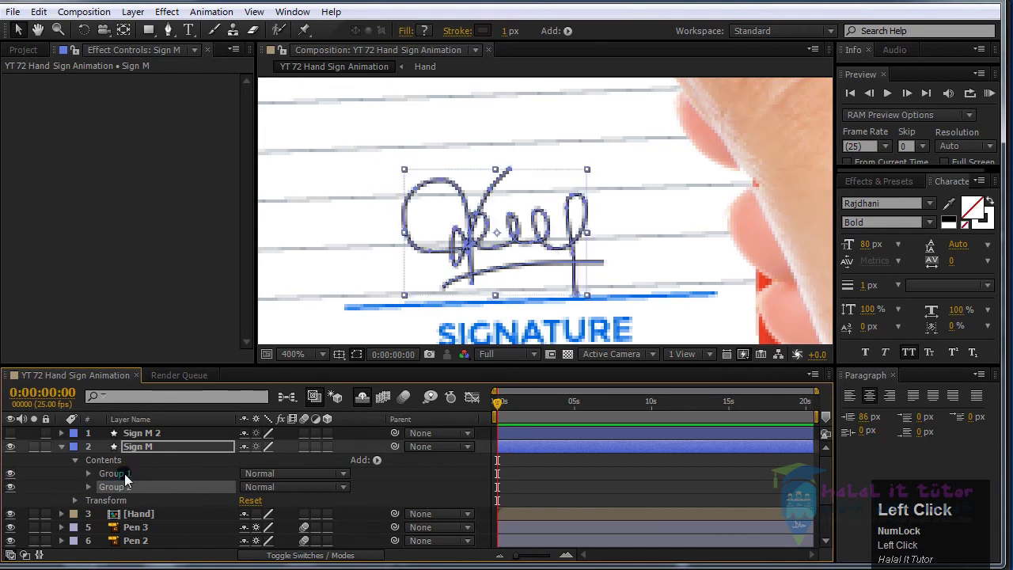
key(Delete)
click(153, 440)
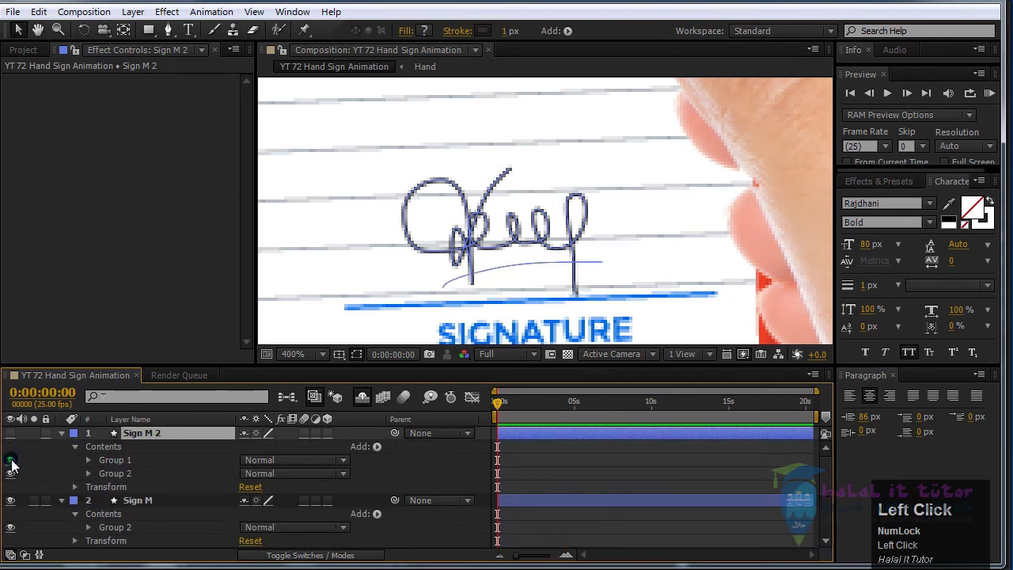
key(Delete)
click(17, 440)
click(19, 467)
click(72, 438)
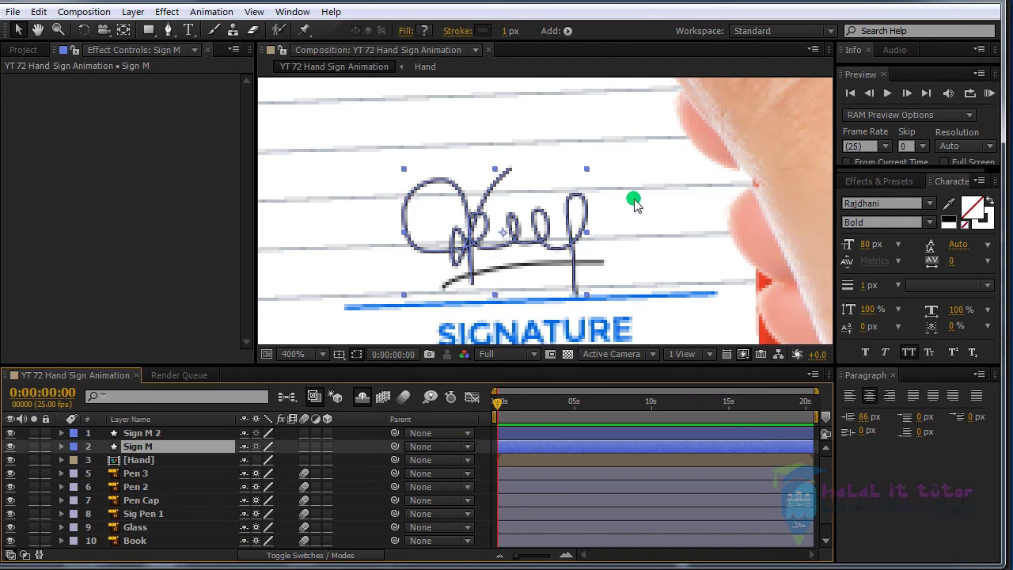
- Review the composition, scrub through the hand motion and set the time indicator to 0:00:05:00
scroll(down, 3)
drag(586, 232, 560, 299)
scroll(up, 3)
drag(561, 300, 584, 305)
scroll(down, 3)
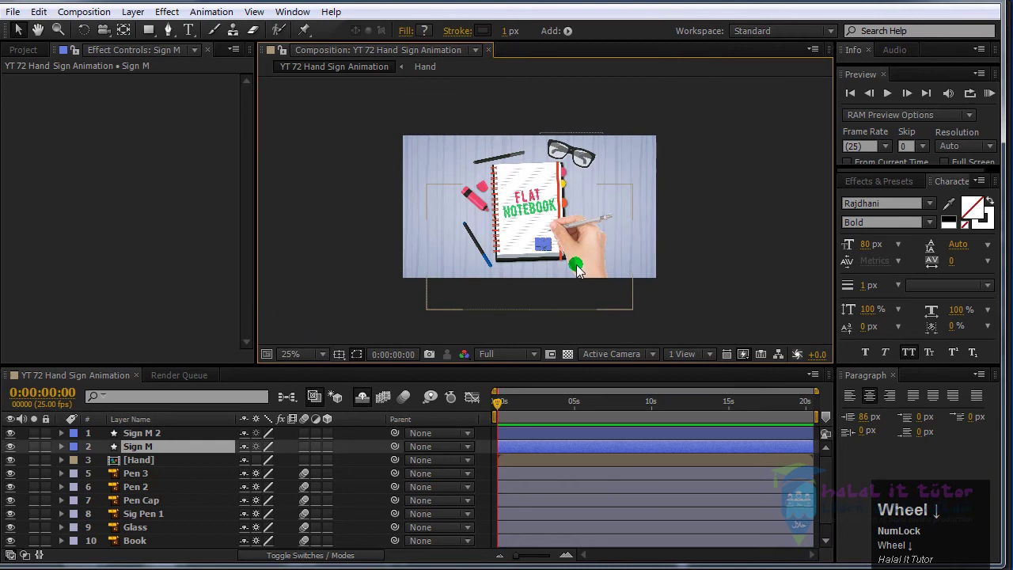
scroll(up, 3)
drag(597, 285, 581, 411)
click(581, 411)
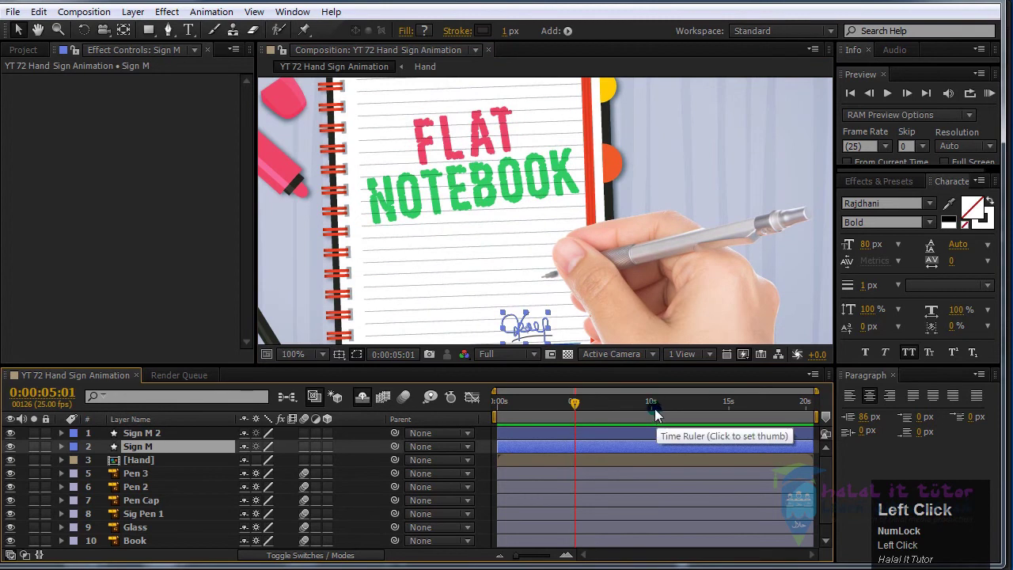
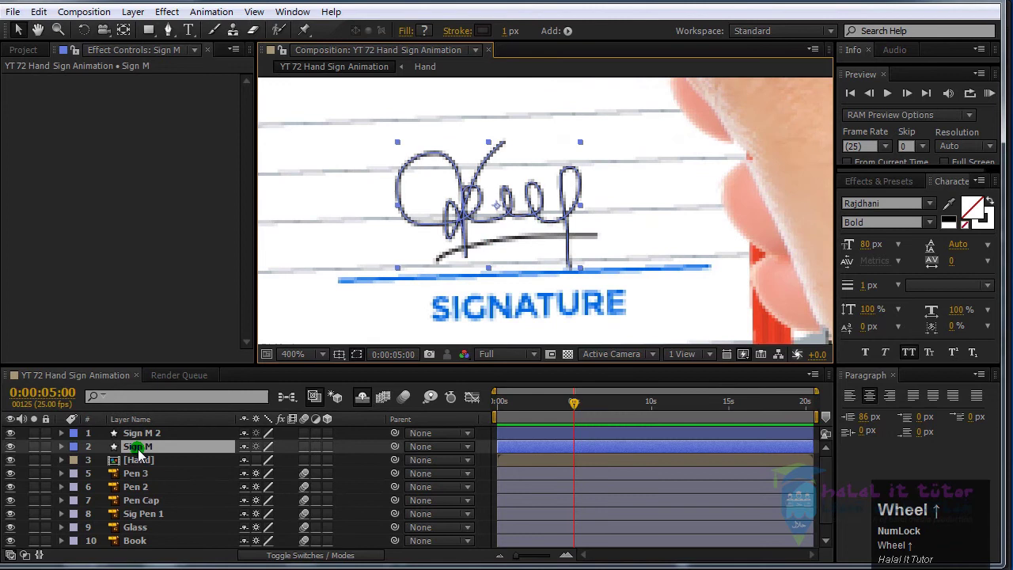
- Add Trim Paths 1 to Sign M's contents and expand its Start and End settings
click(69, 453)
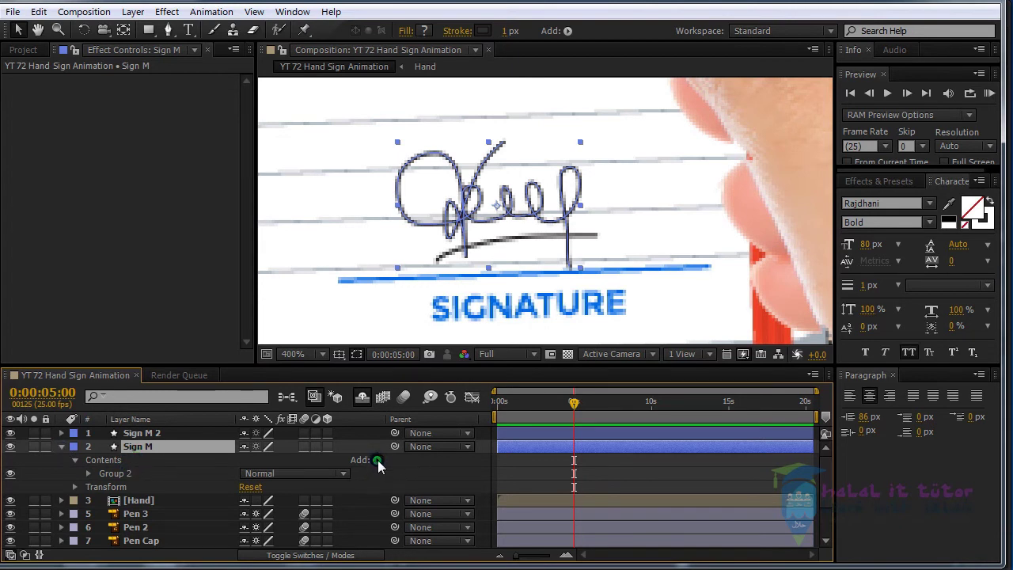
click(385, 466)
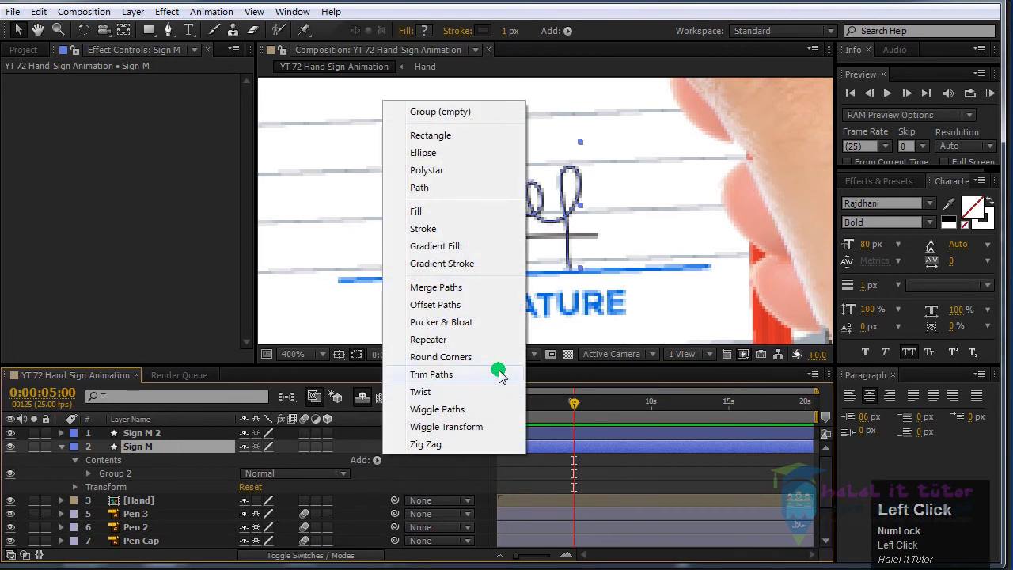
click(479, 379)
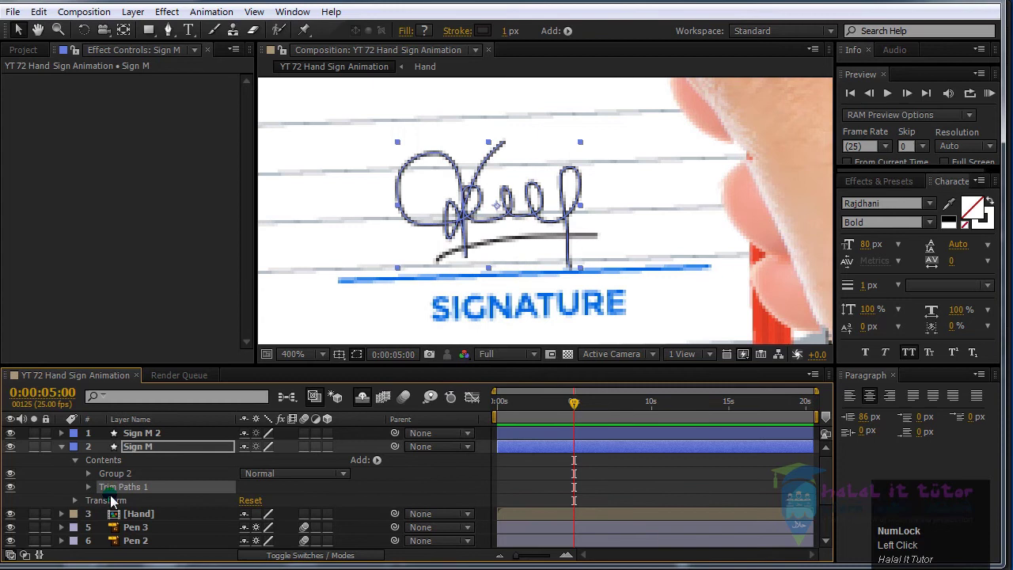
click(93, 492)
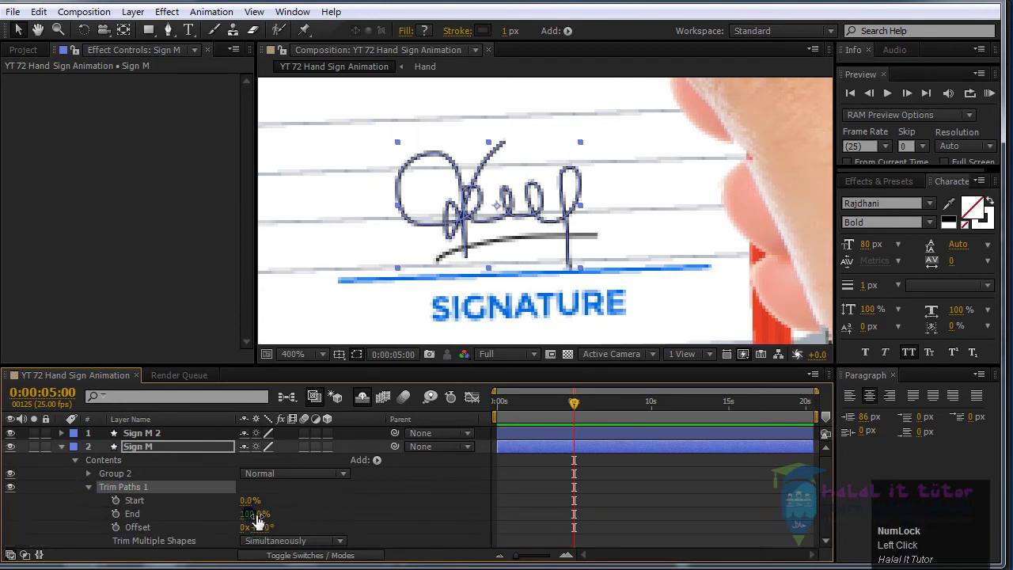
scroll(down, 3)
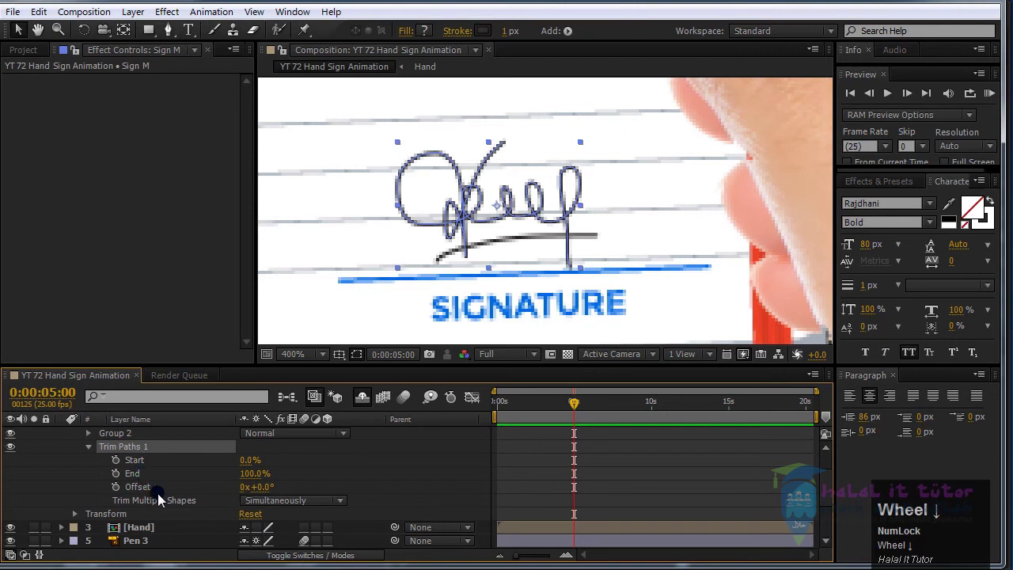
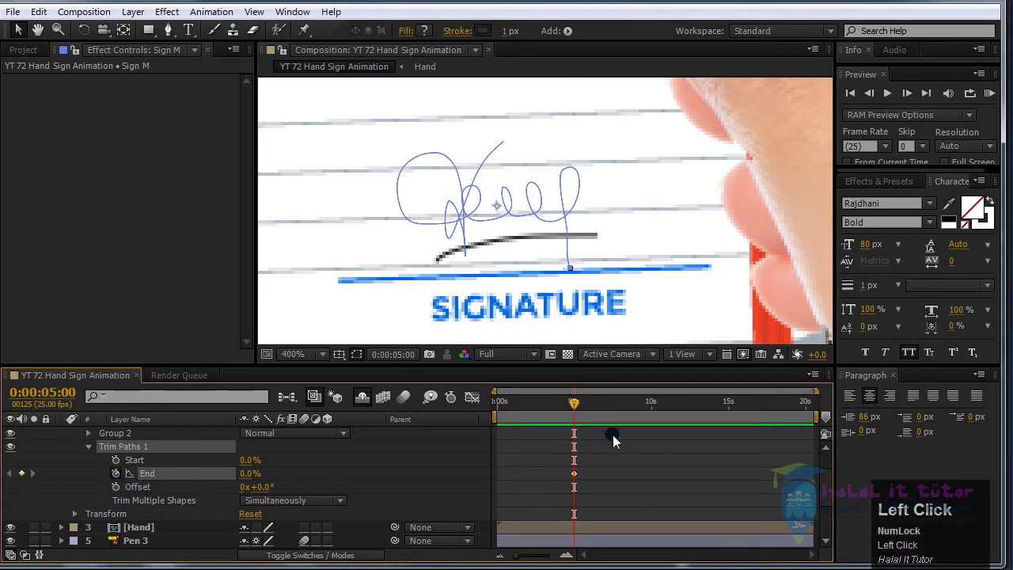
- Stop animating Trim Paths 1 End and set both Start and End to 100%
drag(626, 410, 656, 474)
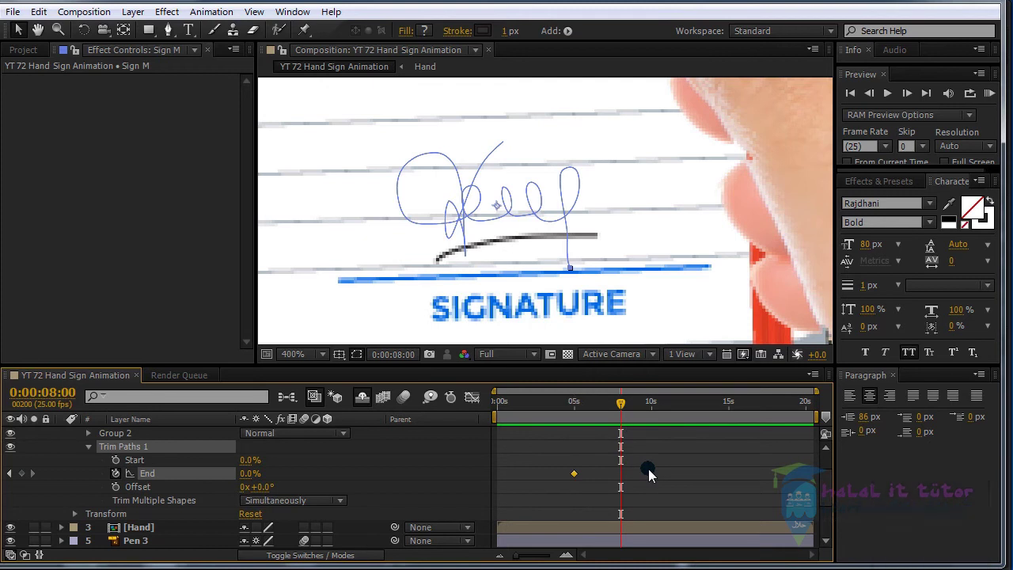
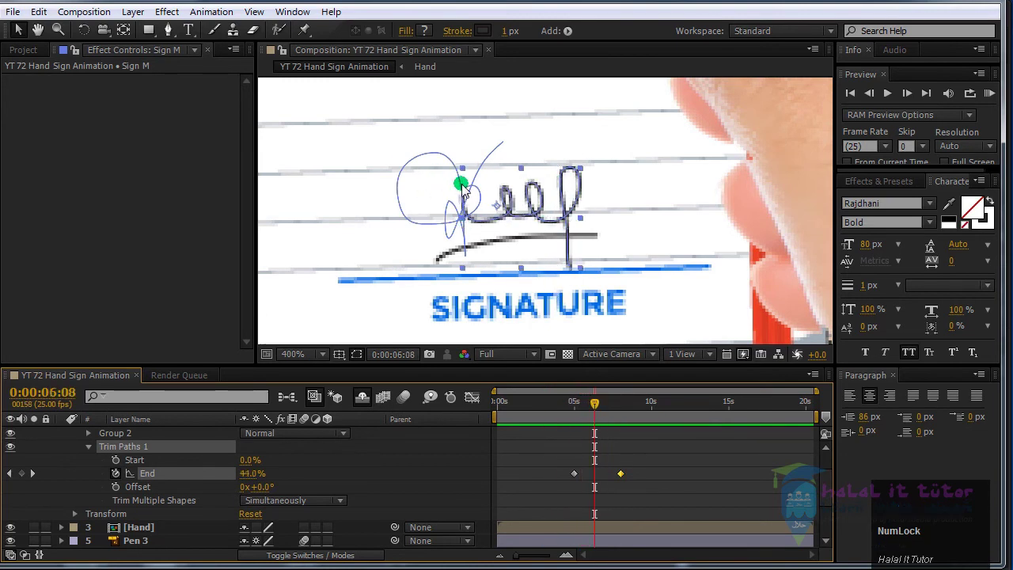
drag(601, 412, 235, 459)
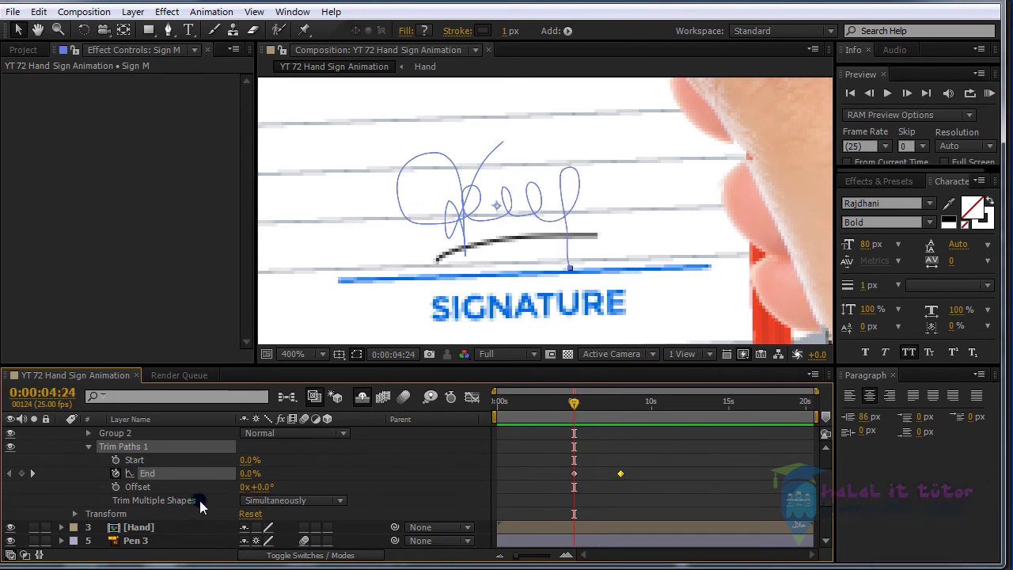
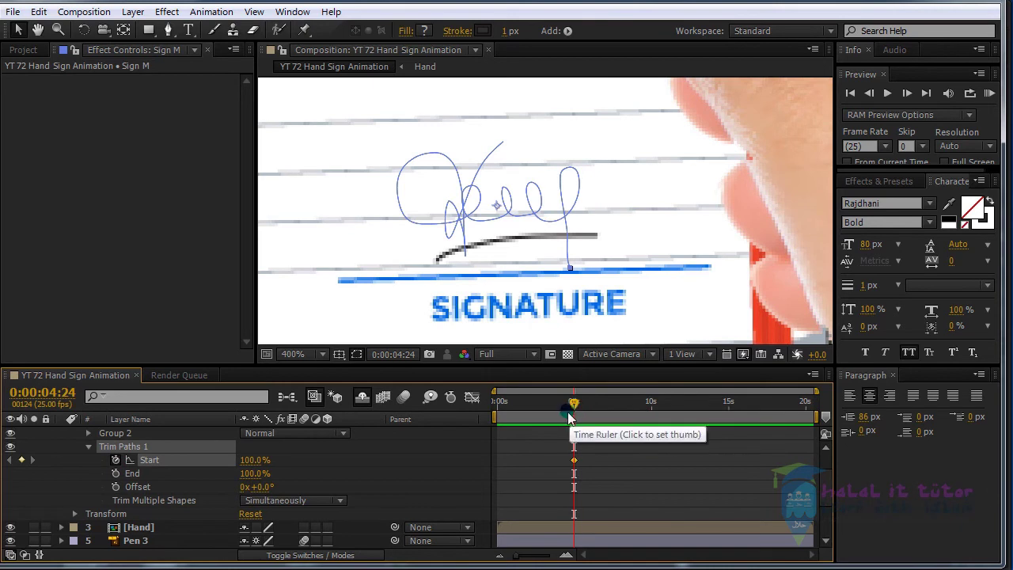
- Keyframe Trim Paths Start at 100% at 5:00 and 0% at 8:00 so the stroke draws on
key(Page_Down)
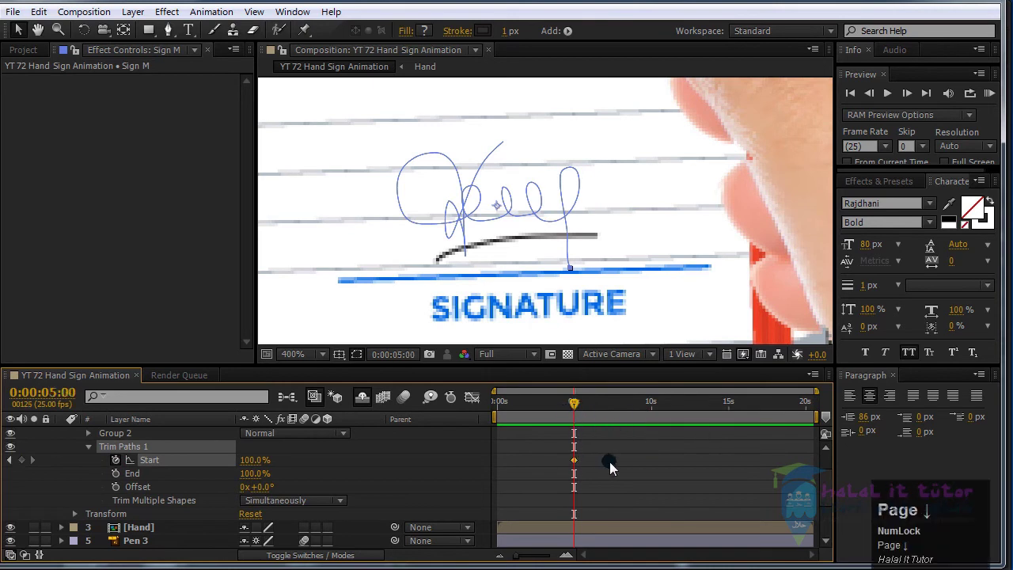
scroll(up, 3)
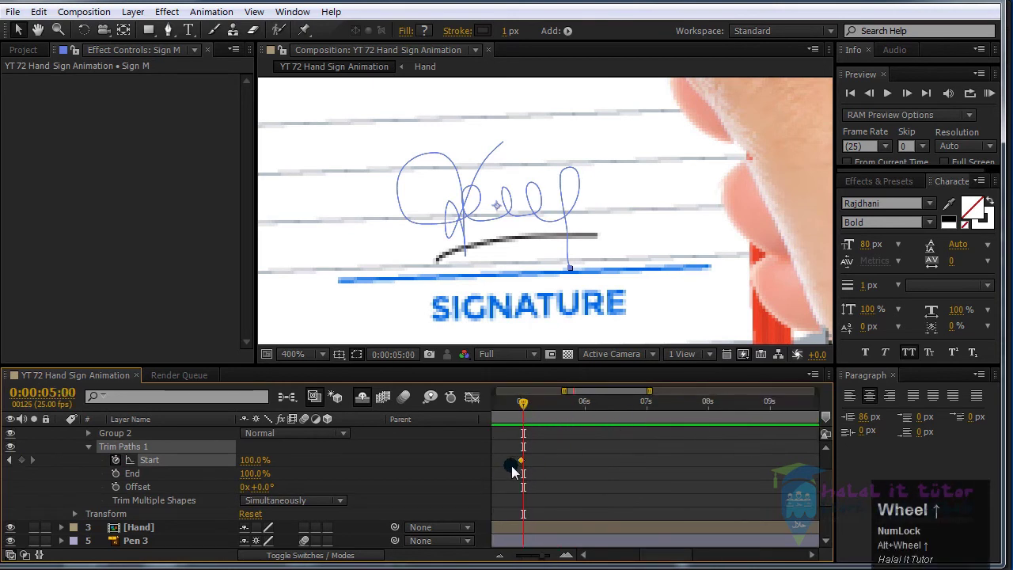
drag(527, 467, 572, 412)
drag(572, 412, 717, 434)
key(Page_Up)
scroll(down, 3)
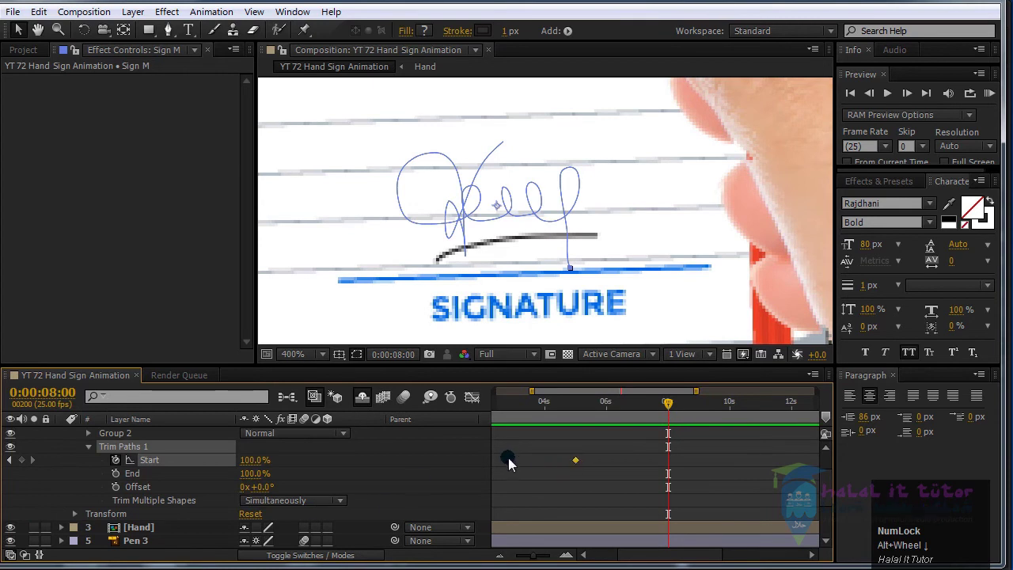
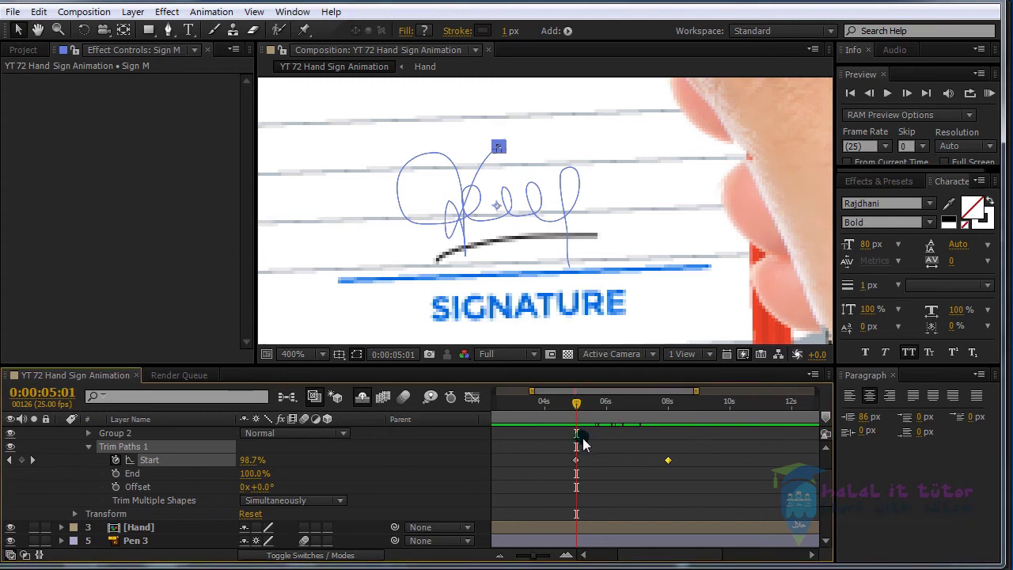
key(Page_Up)
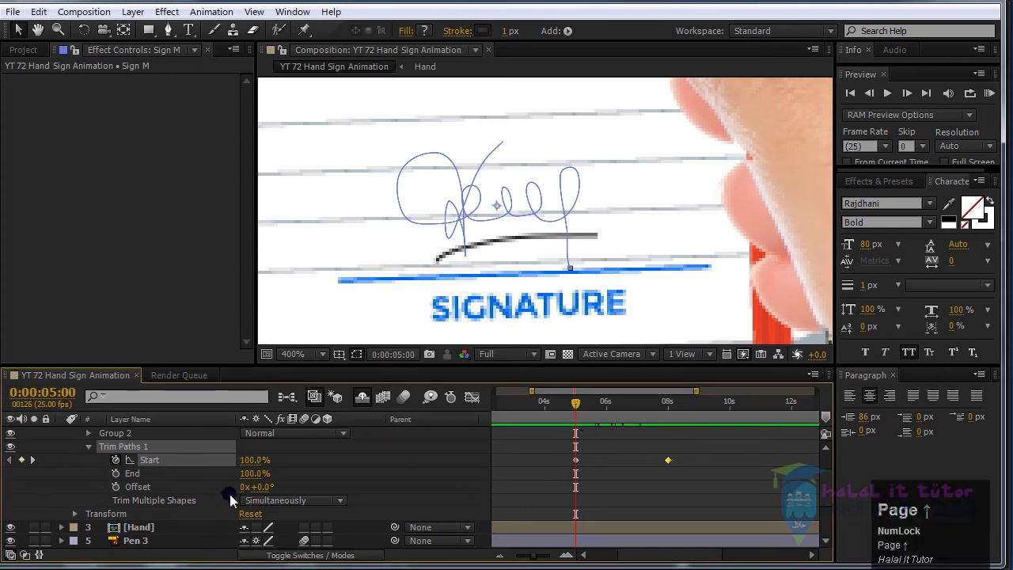
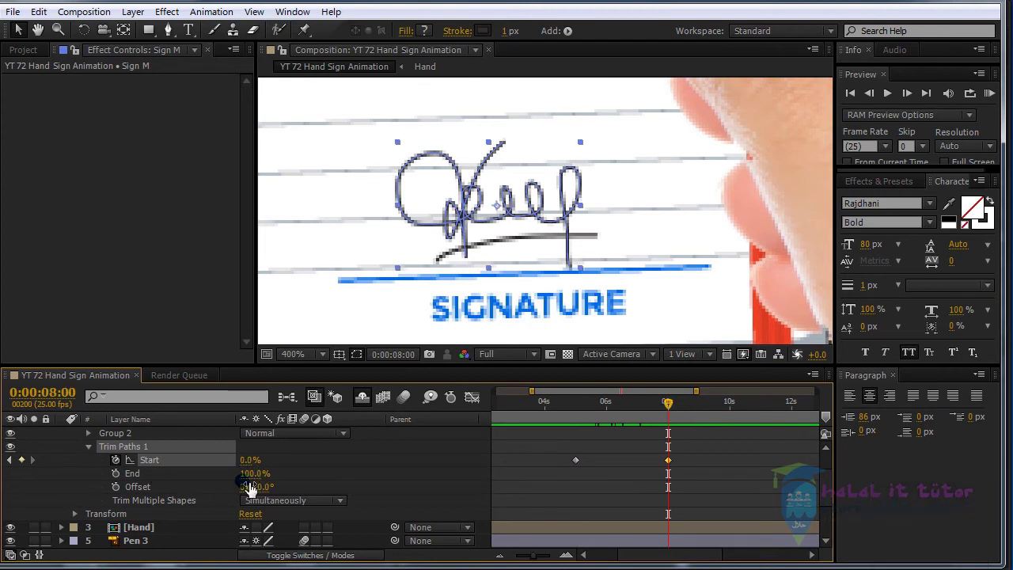
drag(581, 407, 505, 154)
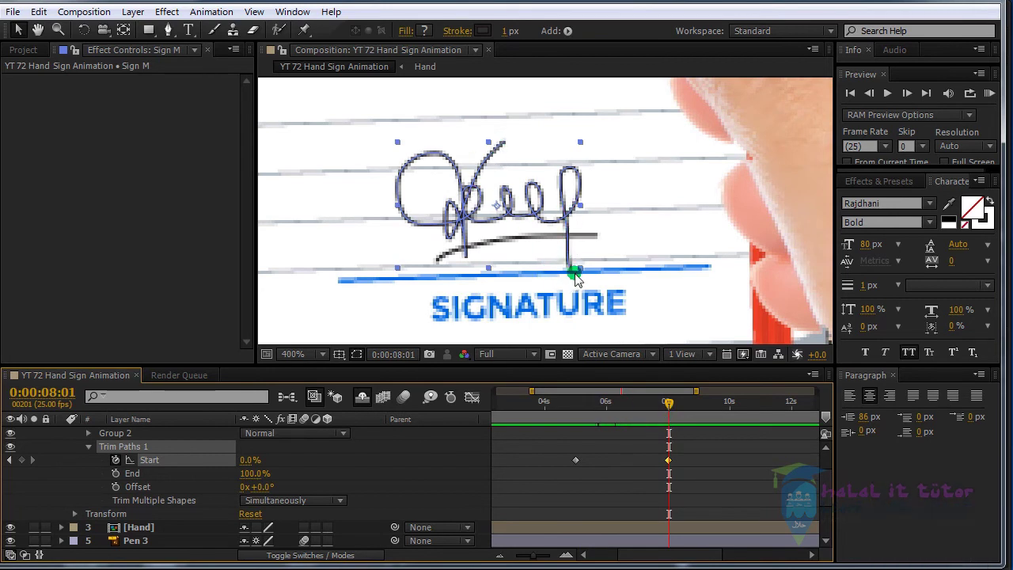
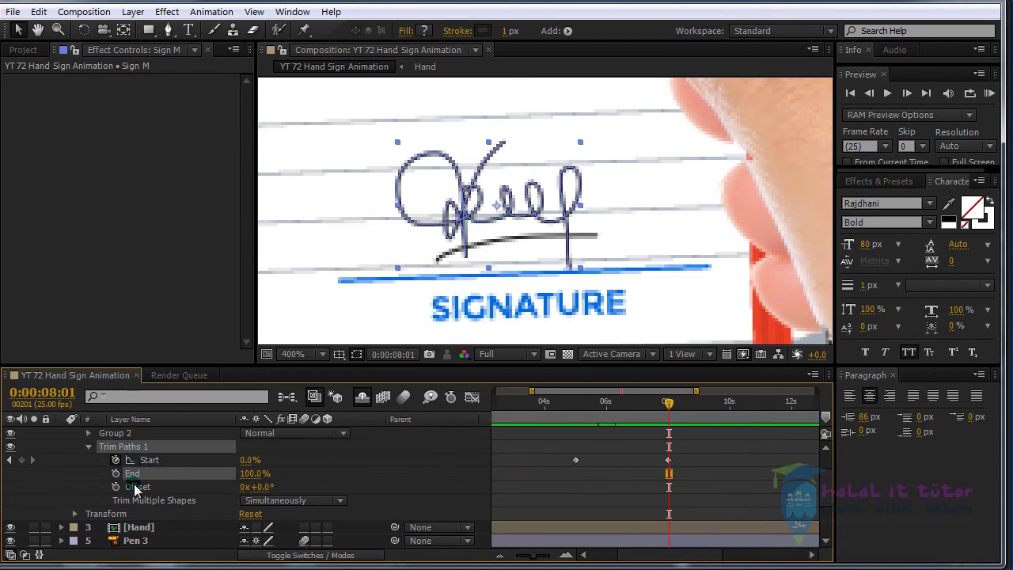
drag(161, 465, 713, 412)
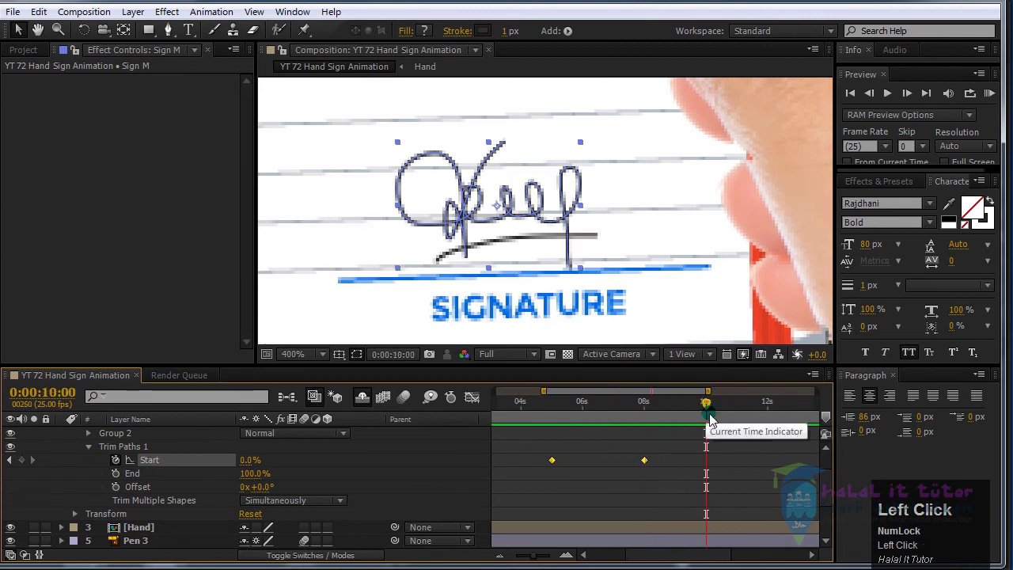
scroll(up, 3)
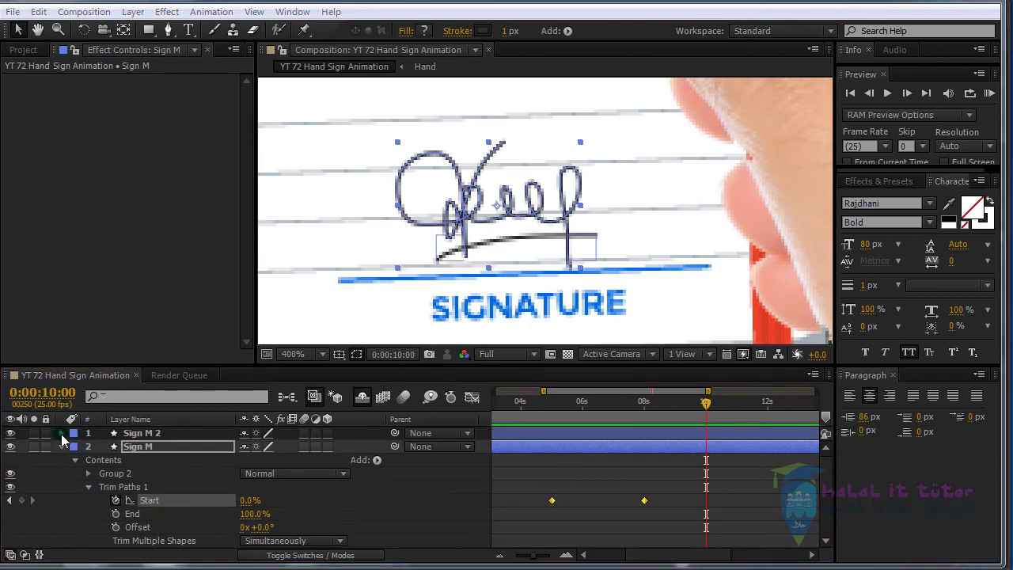
- Add a Trim Paths operator to Sign M 2's Contents, then return to the Sign M layer
click(146, 443)
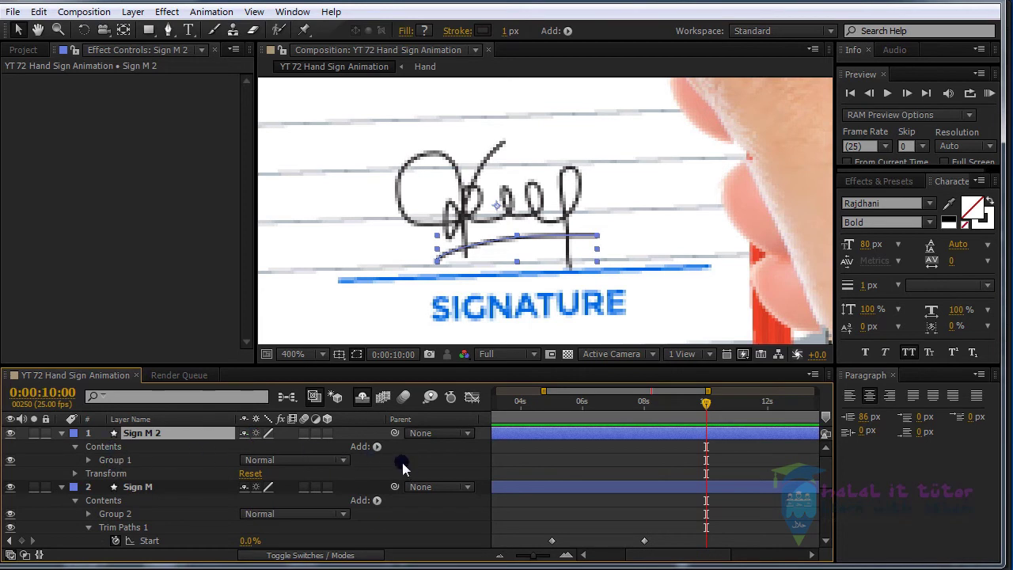
click(386, 450)
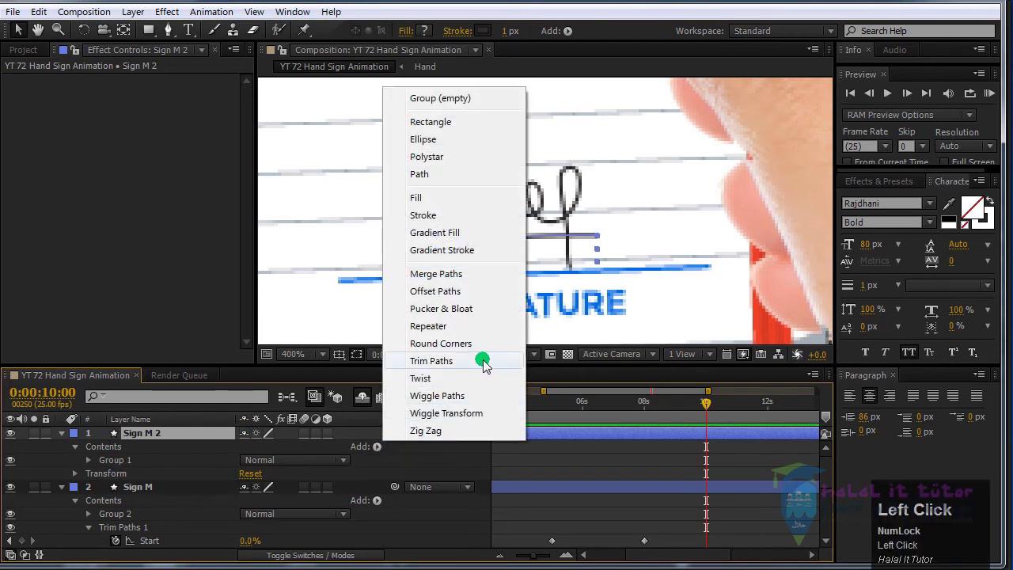
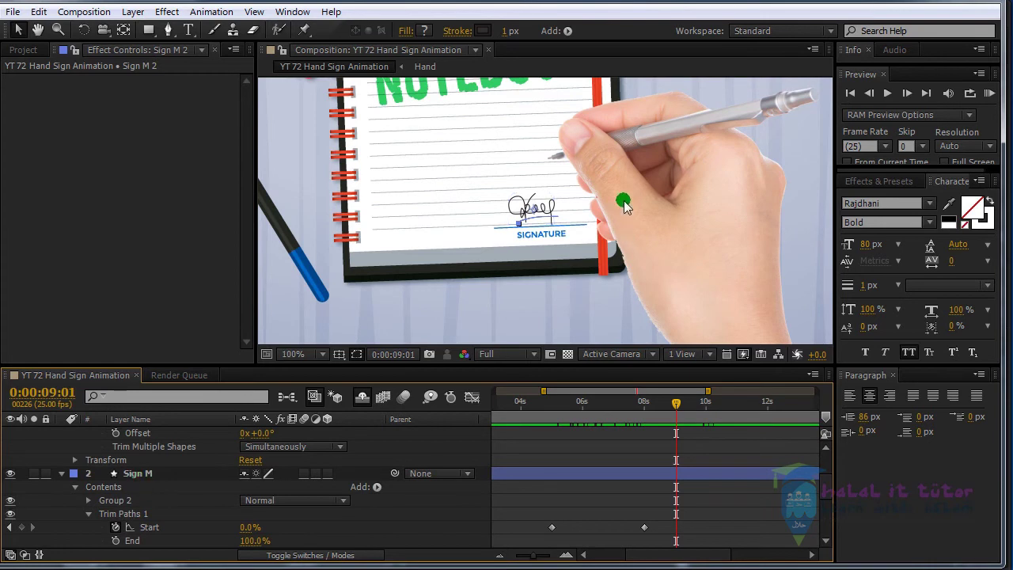
click(146, 481)
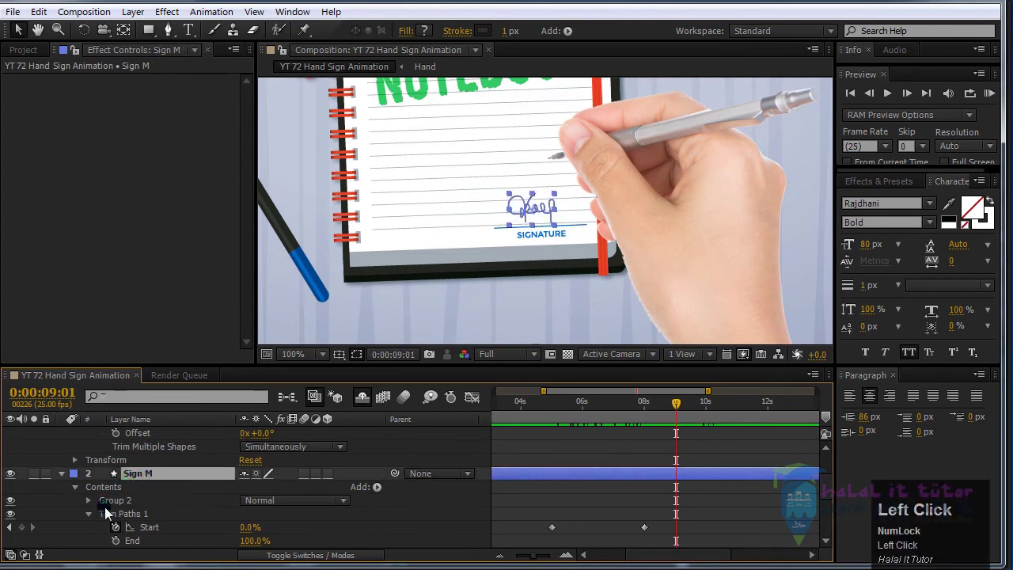
- Reveal Sign M > Group 2 > Path 1 and copy its Path shape with Ctrl+C
click(85, 498)
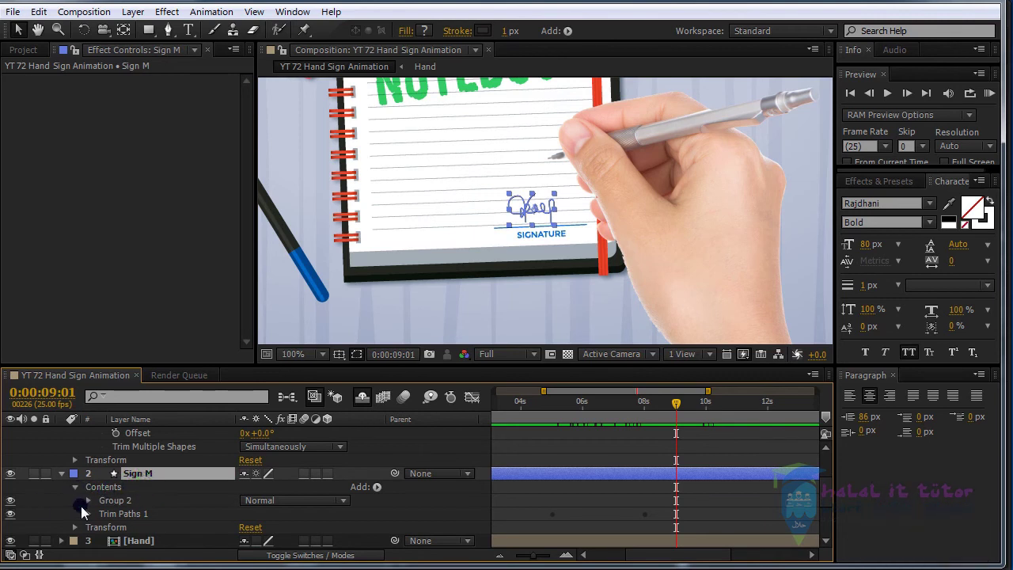
click(95, 505)
scroll(down, 3)
scroll(up, 3)
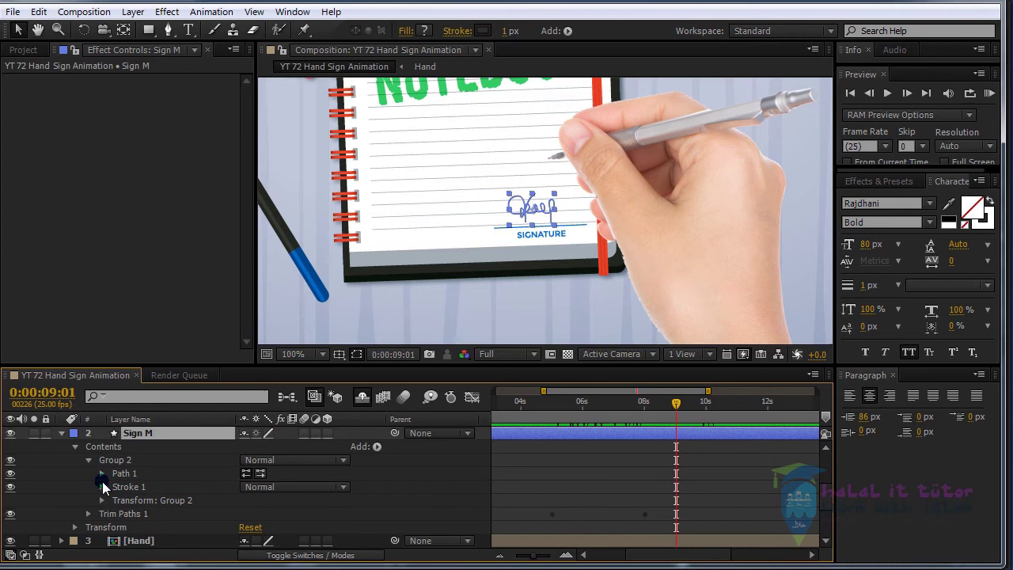
click(110, 481)
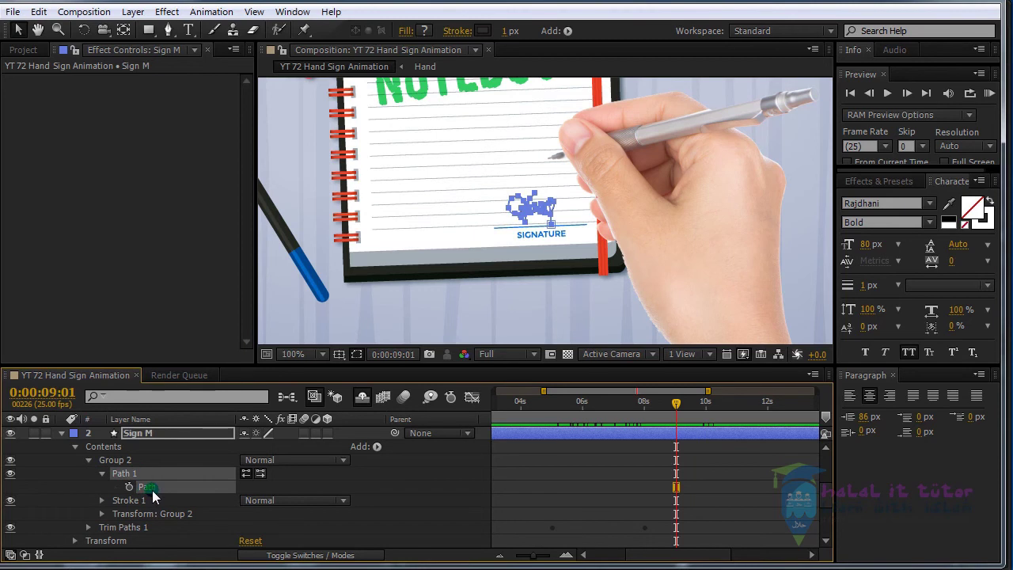
key(ctrl+Num_Lock)
key(ctrl+c)
- Collapse Sign M and move the Hand pre-comp to the top of the layer stack
scroll(up, 3)
click(86, 446)
scroll(up, 3)
drag(72, 454, 147, 442)
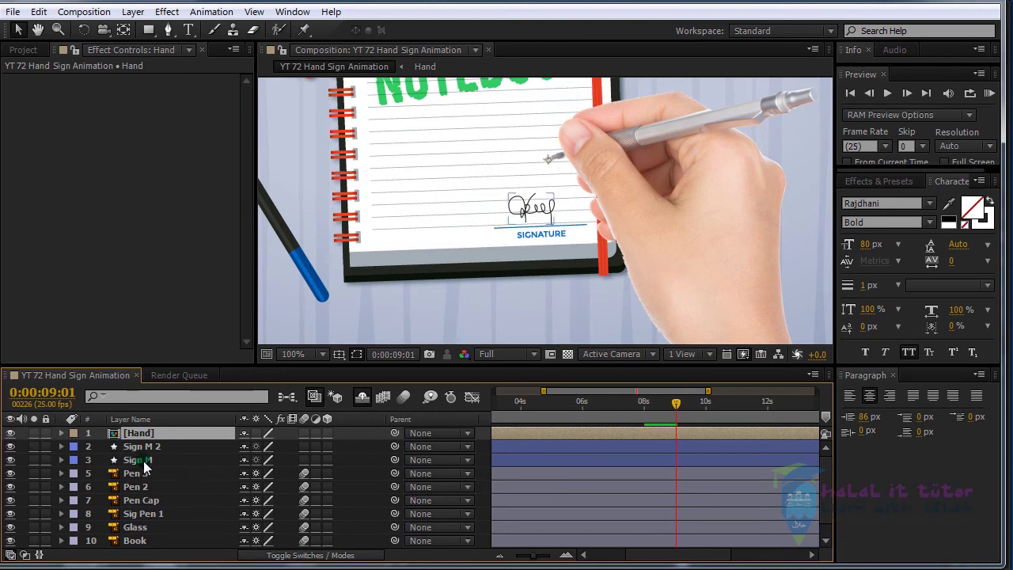
- Park the time at Sign M's 5-second keyframe and reveal the Hand layer's Position
click(141, 465)
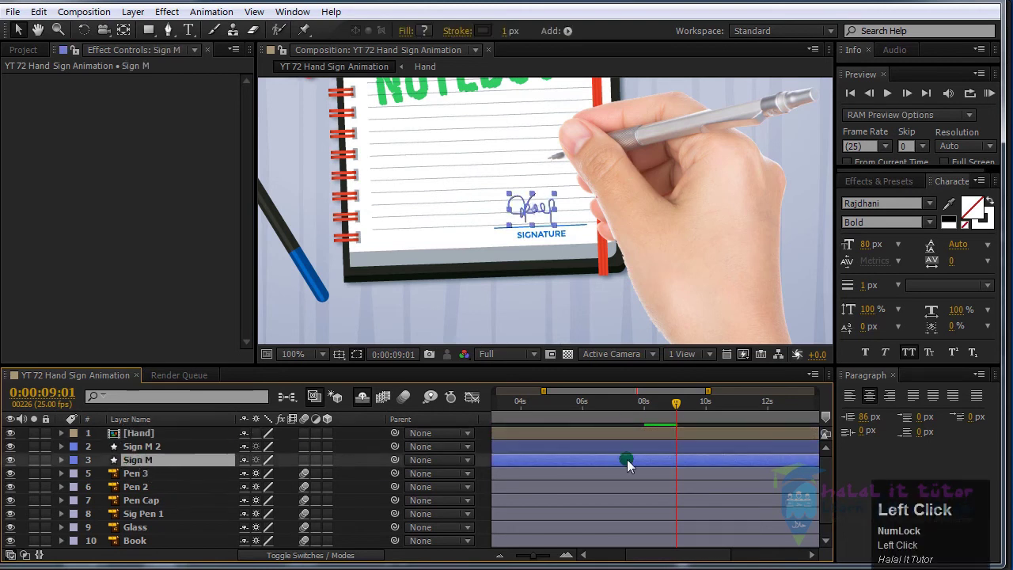
key(u)
drag(557, 410, 17, 478)
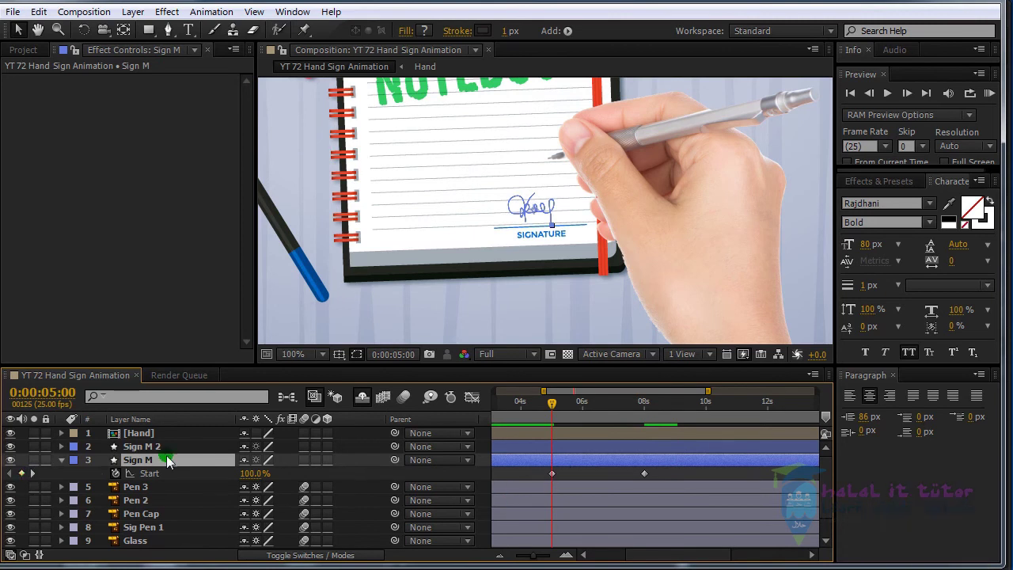
click(145, 439)
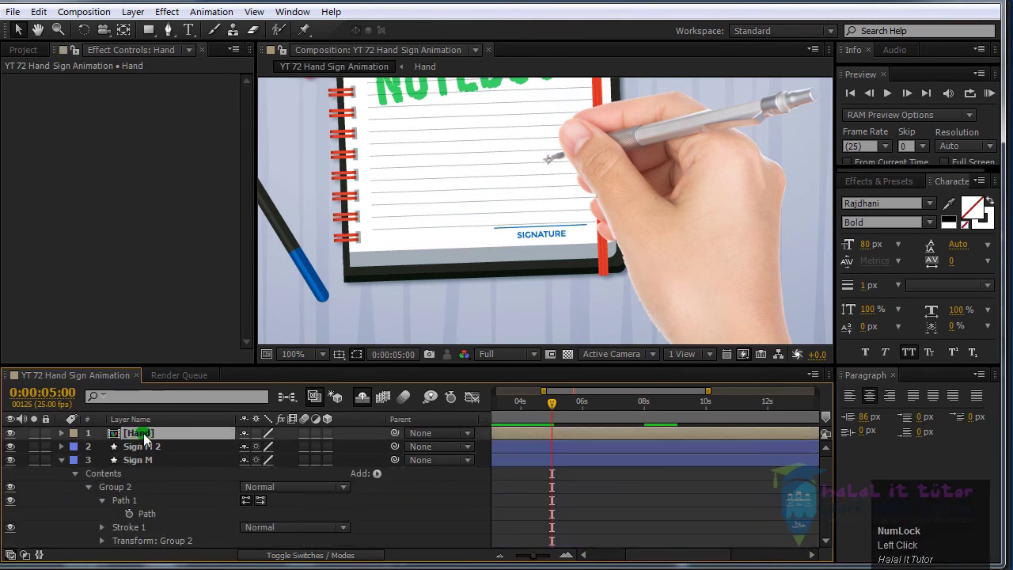
key(p)
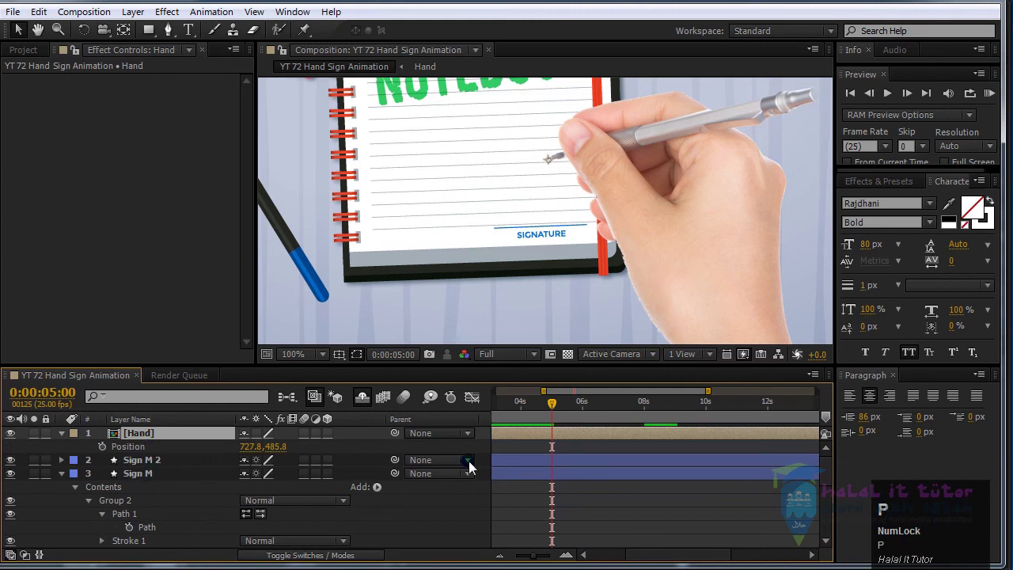
- Paste the signature path into Hand's Position as motion keyframes and move to 8 seconds
scroll(down, 3)
scroll(up, 3)
double_click(128, 455)
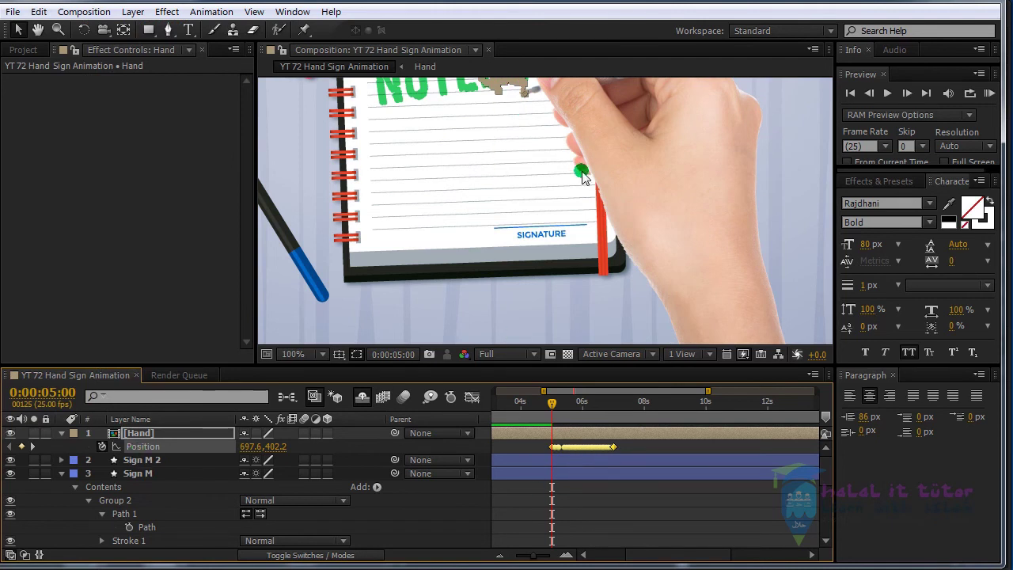
scroll(down, 3)
scroll(down, 3)
drag(648, 412, 670, 497)
scroll(up, 3)
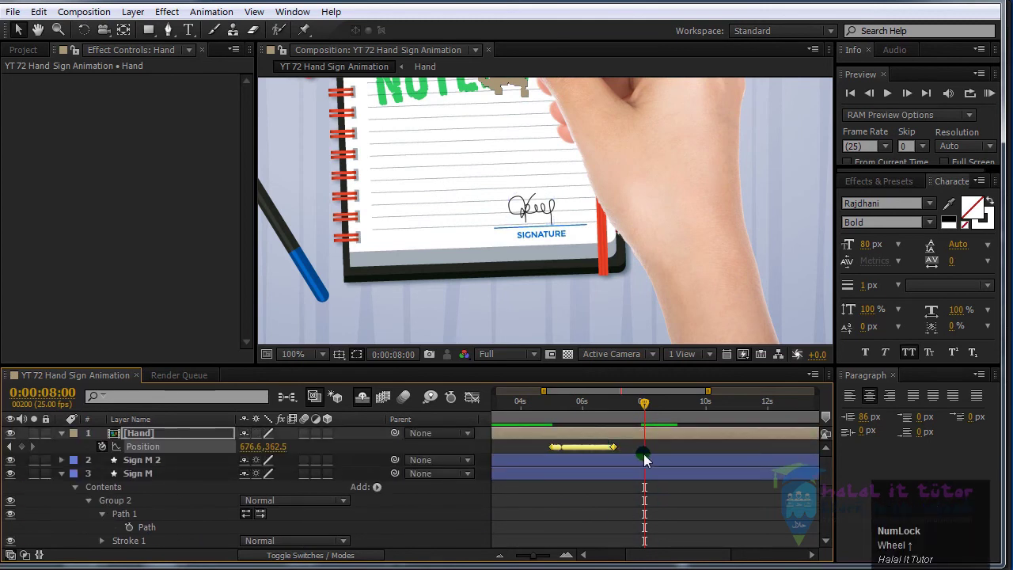
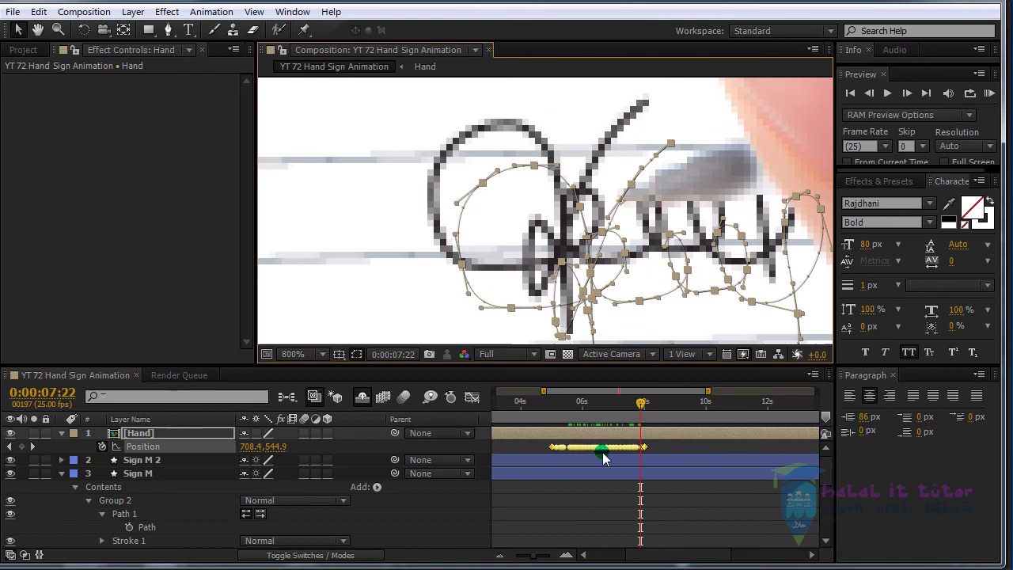
- Stretch the hand's Position keyframes to run from about 5 to 8 seconds, ending near 8:09
click(690, 449)
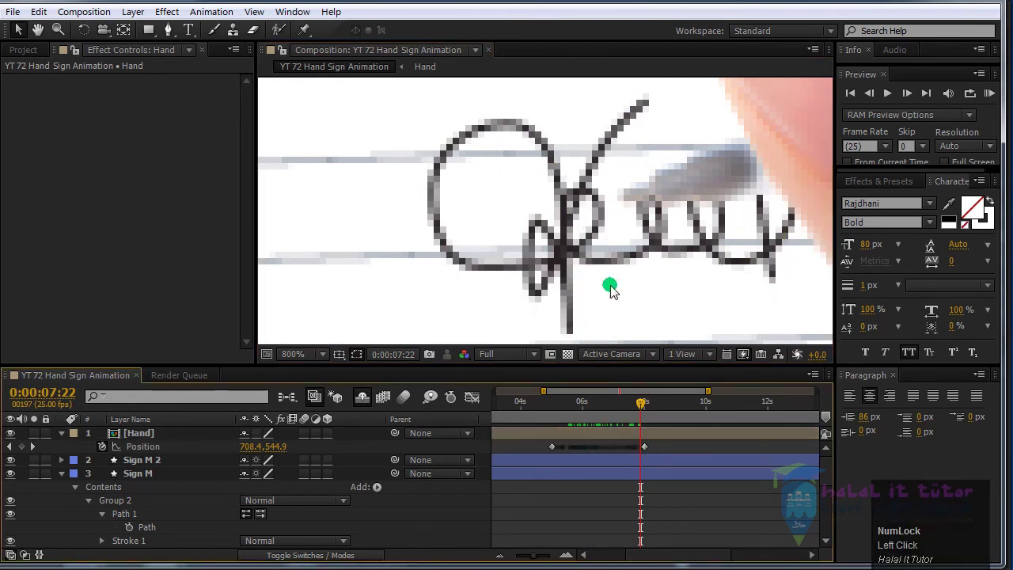
drag(669, 449, 593, 173)
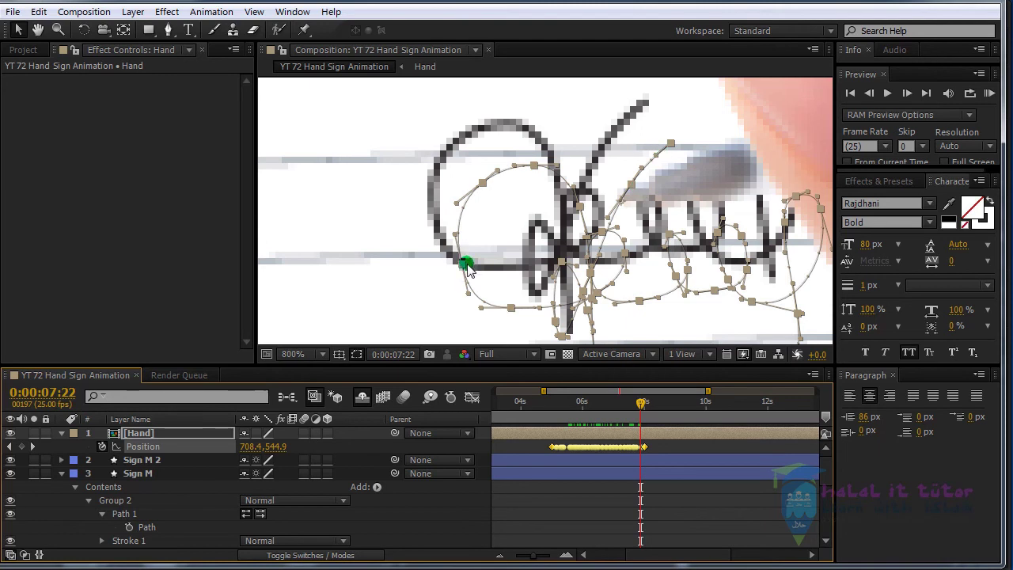
drag(470, 271, 671, 458)
drag(665, 449, 218, 15)
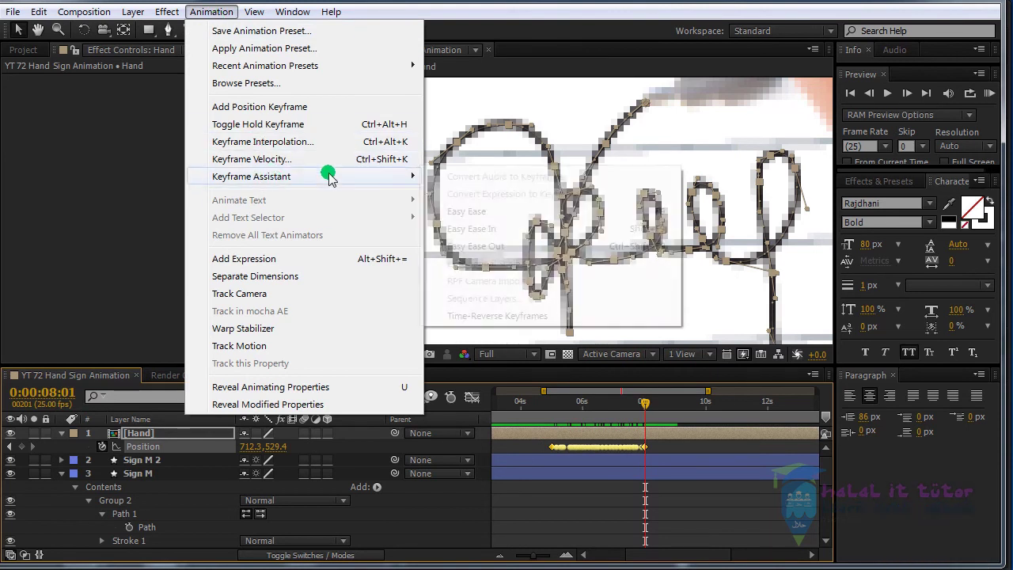
drag(544, 324, 686, 466)
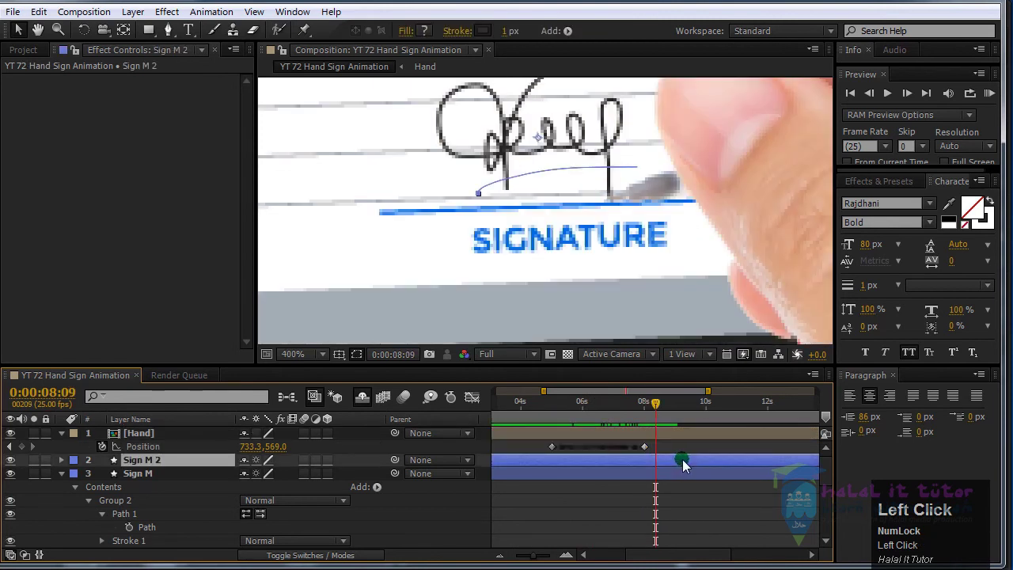
- Reveal Sign M 2's trim keyframes at 9:00 and copy its Path 1 underline shape
key(u)
drag(674, 420, 677, 429)
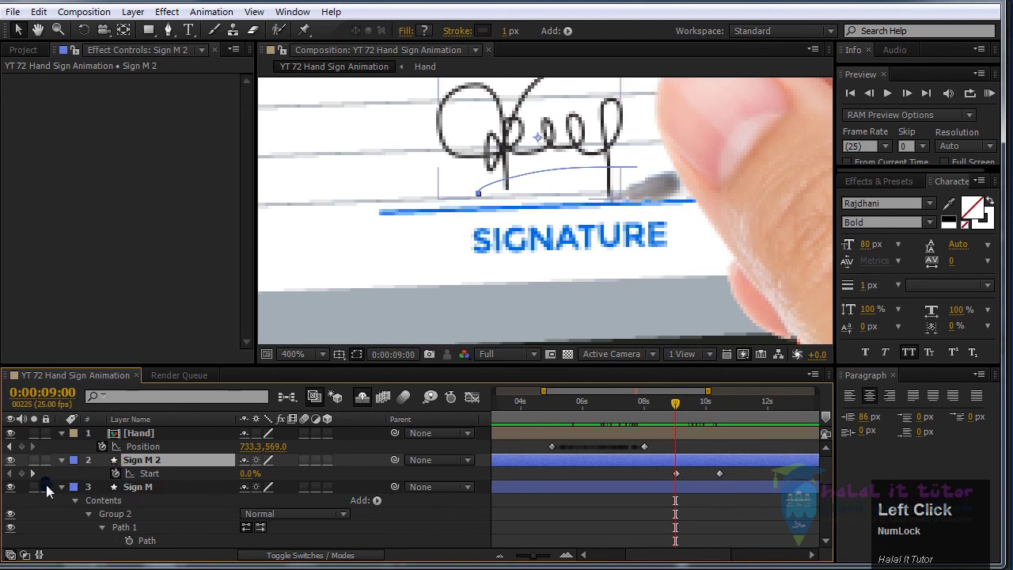
click(67, 466)
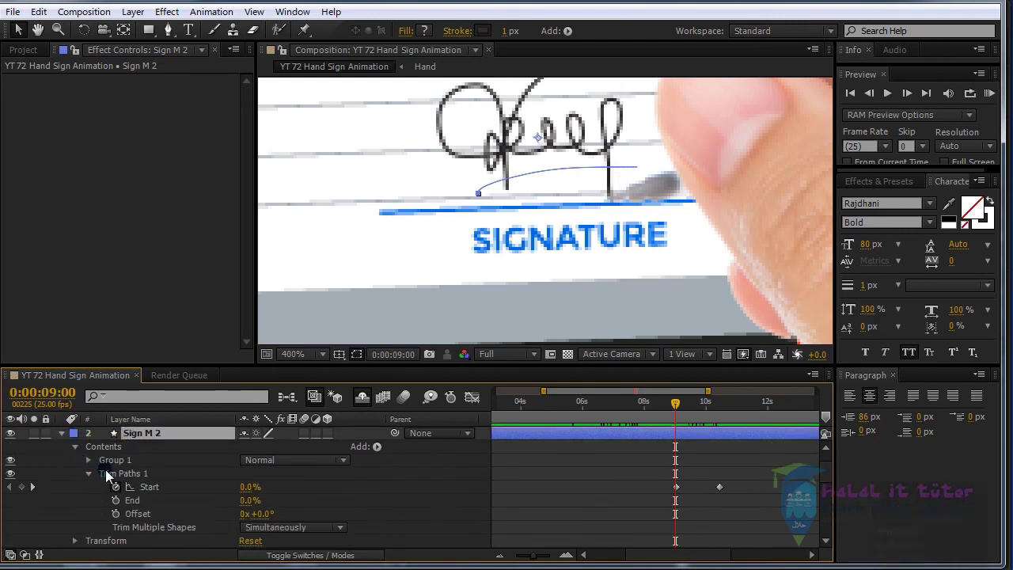
click(95, 464)
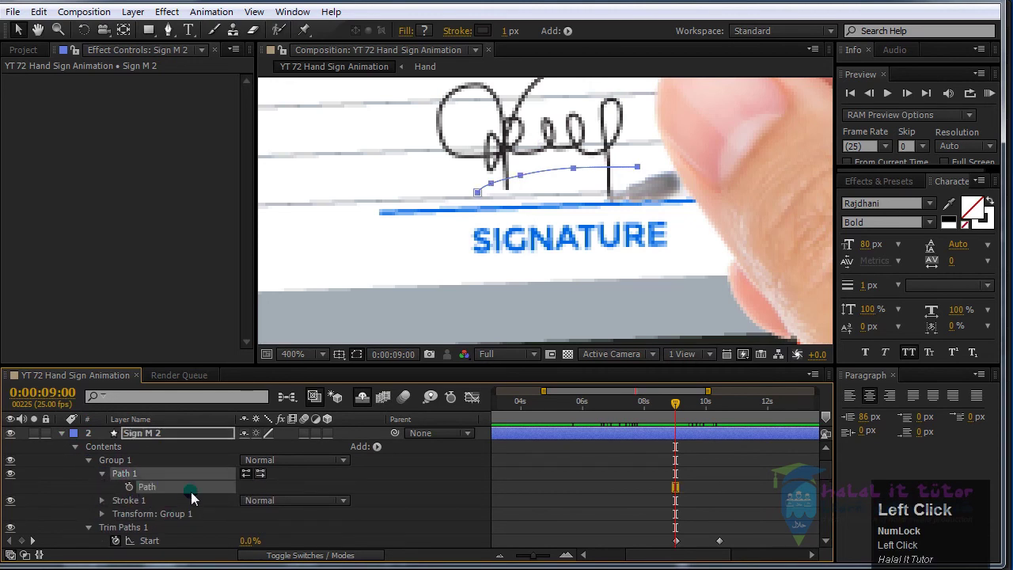
click(53, 16)
scroll(up, 3)
click(661, 435)
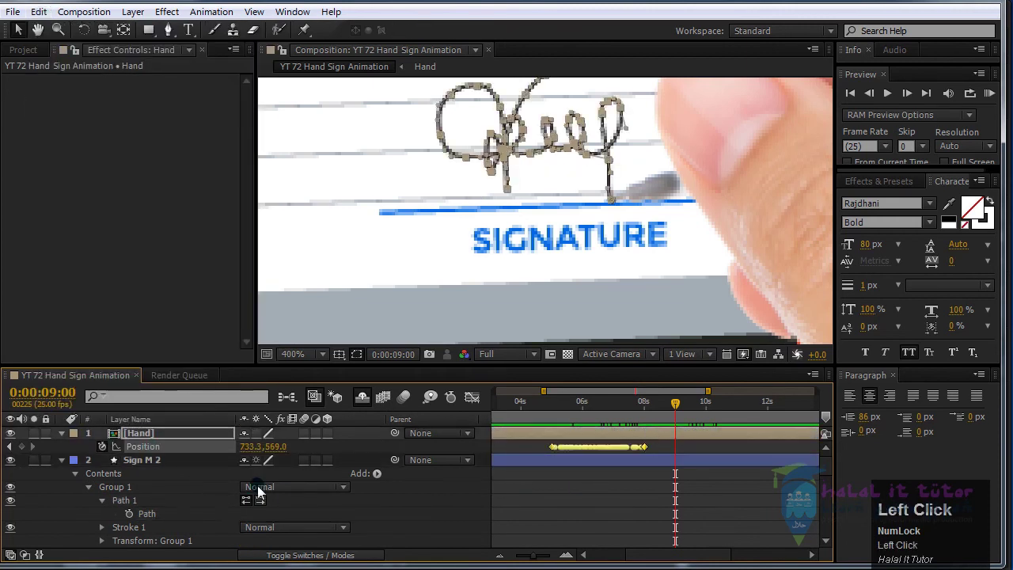
- Paste the underline path into Hand's Position at 9:00 and locate the trim reveal's last keyframe
scroll(down, 3)
scroll(up, 3)
drag(685, 409, 46, 535)
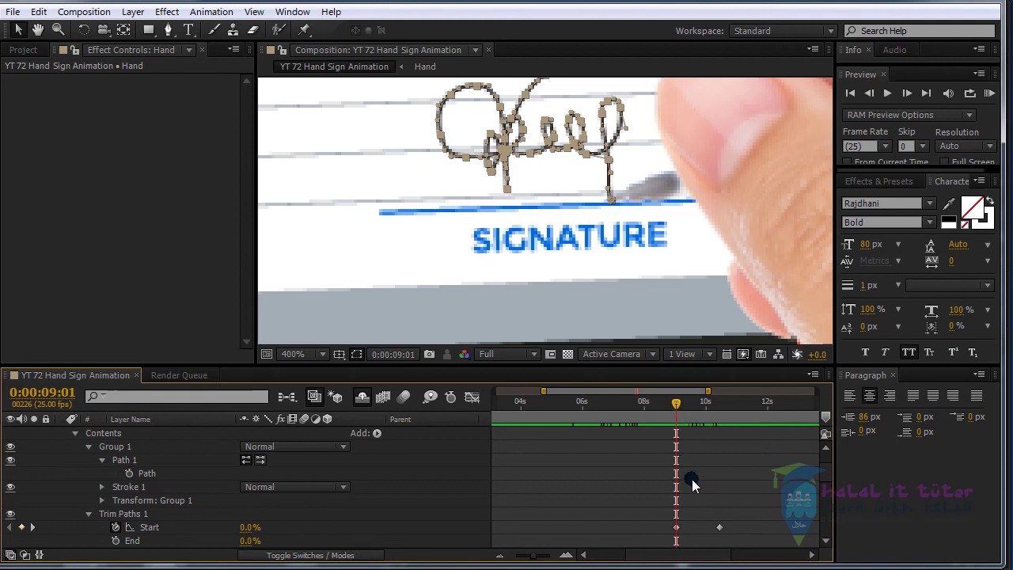
scroll(up, 3)
key(ctrl+v)
scroll(down, 3)
scroll(up, 3)
click(688, 413)
scroll(down, 3)
drag(726, 417, 128, 535)
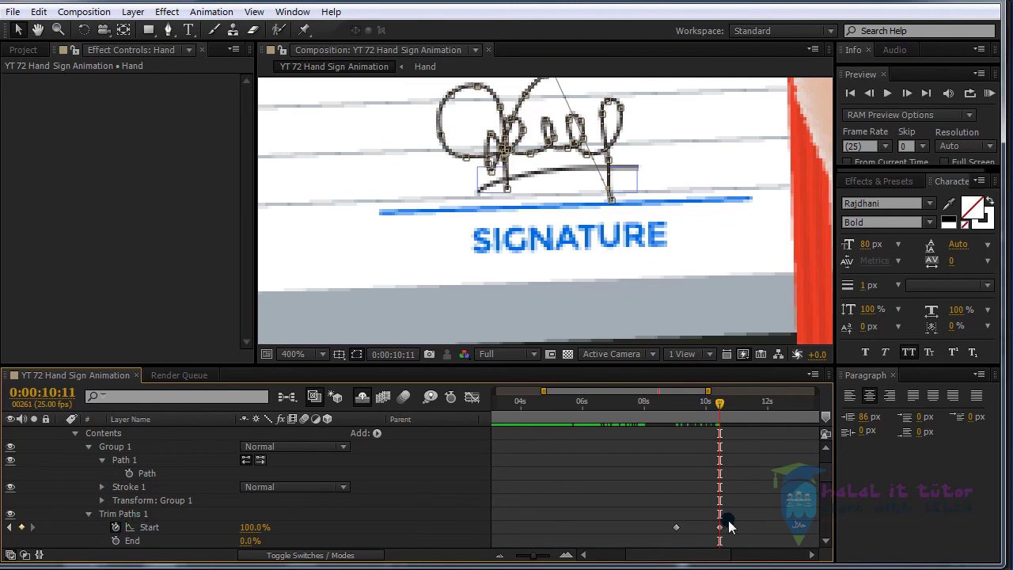
scroll(up, 3)
- Fit the new Position keyframes to 9:00–10:11 and align the motion path with the underline
drag(756, 450, 736, 478)
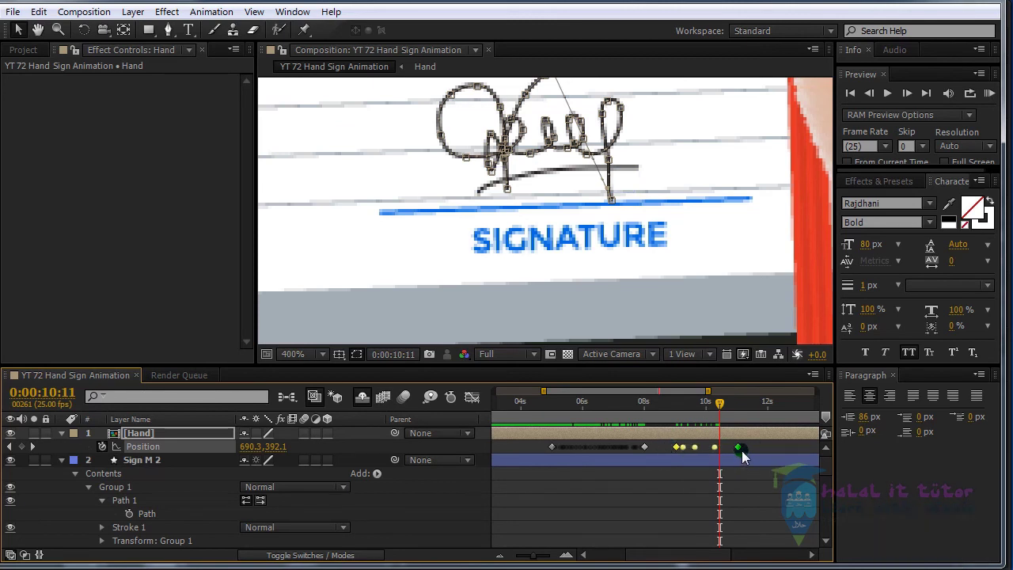
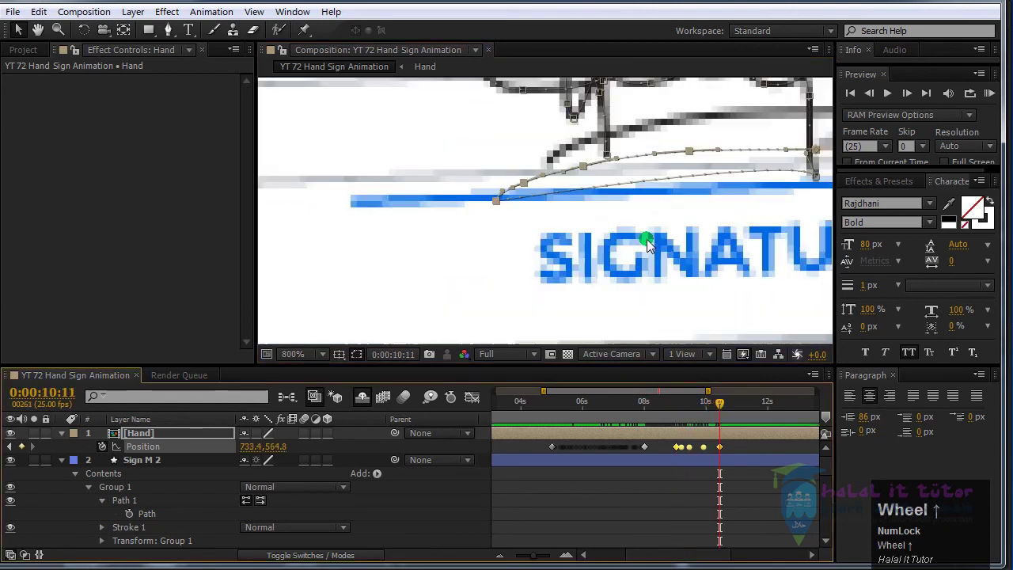
drag(597, 229, 559, 234)
drag(560, 234, 844, 175)
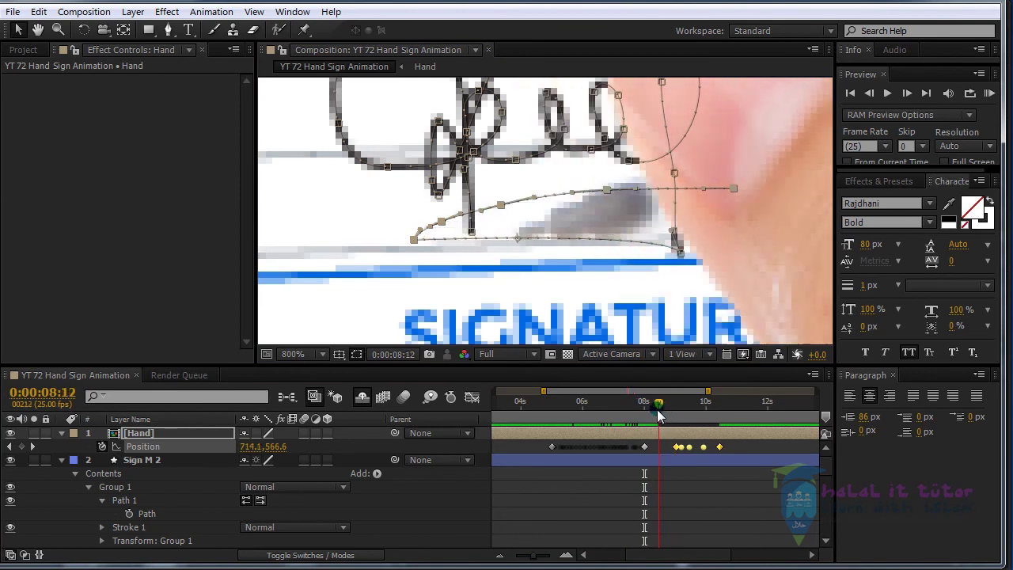
- Scrub through the hand's move between strokes and RAM Preview the whole signature animation
drag(716, 482, 702, 253)
scroll(down, 3)
drag(703, 253, 734, 413)
drag(734, 414, 772, 420)
drag(609, 399, 998, 100)
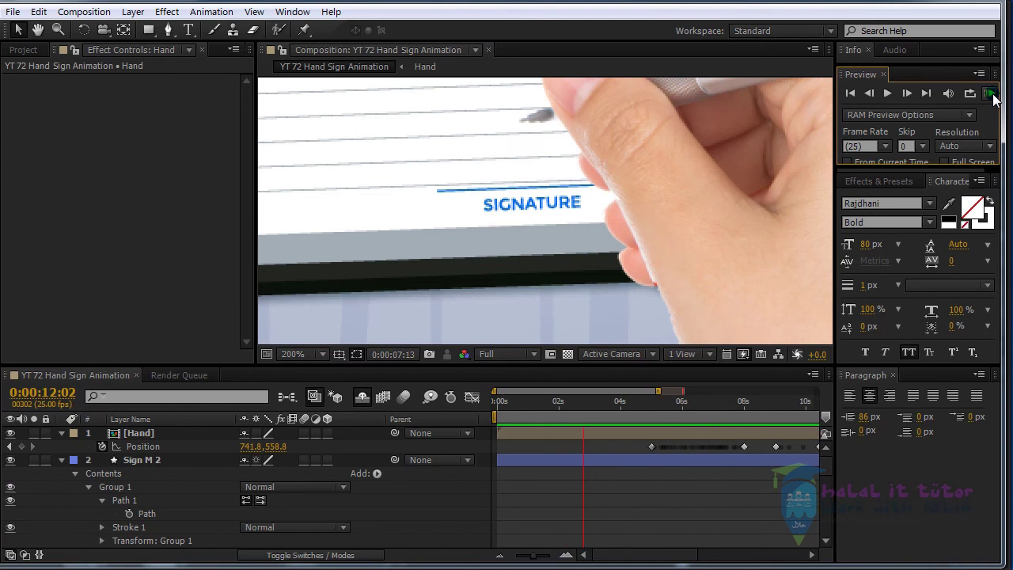
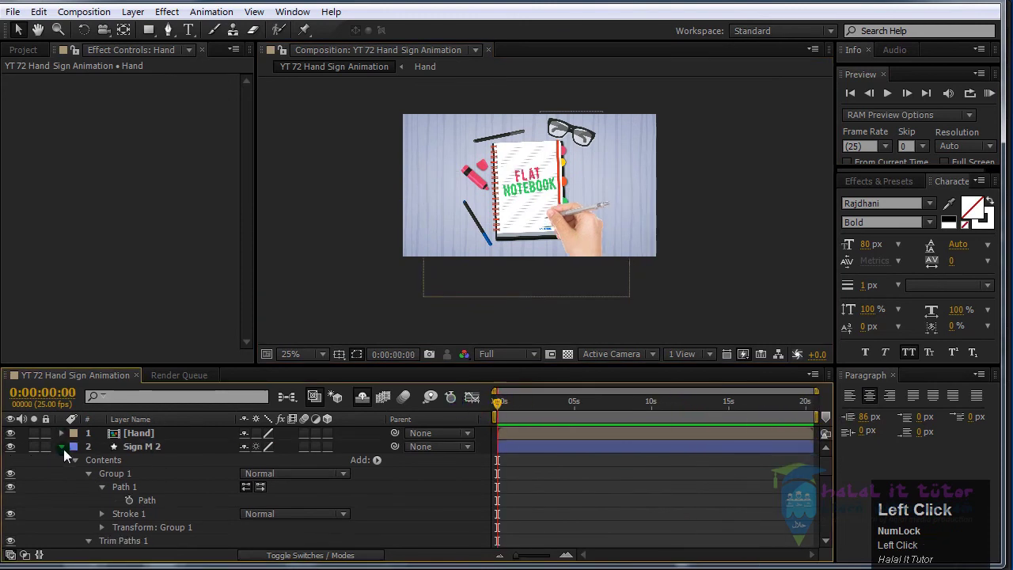
- Create Null 1 and parent every layer to it with the pick whip
right_click(489, 451)
click(825, 555)
key(a)
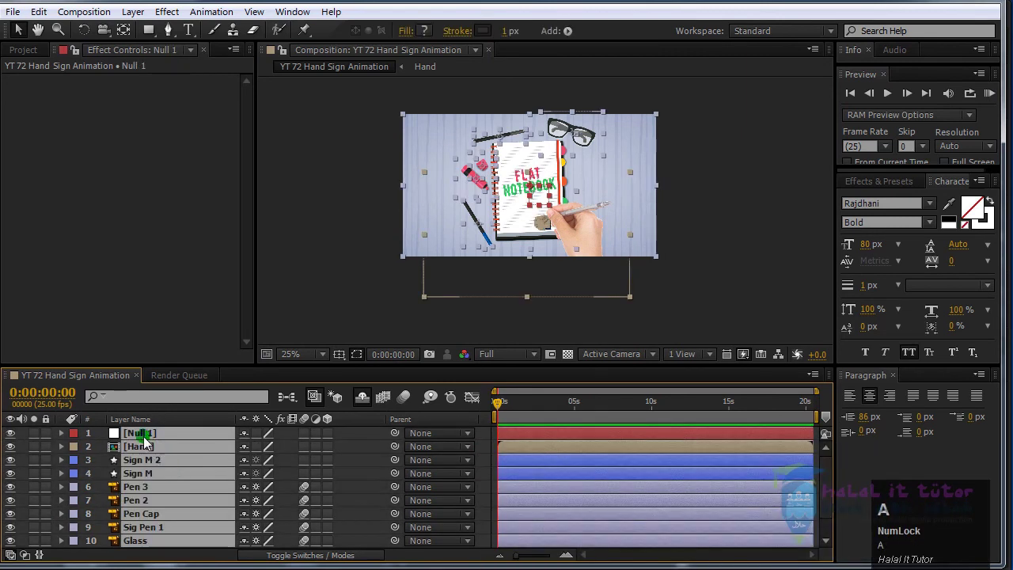
drag(147, 439, 191, 510)
- Set Null 1's Scale to 103% and keyframe it at 3:00
key(u)
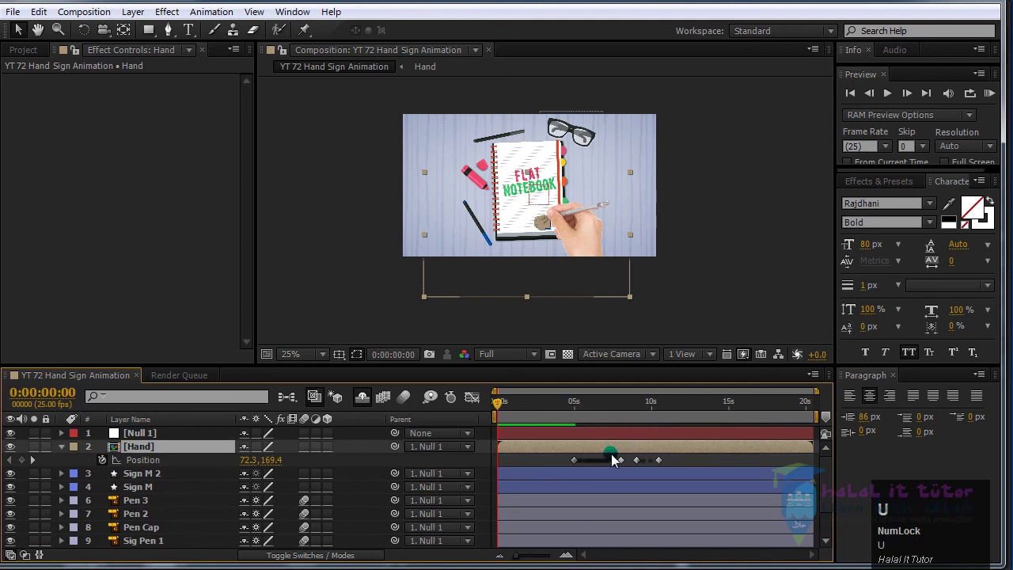
drag(580, 412, 134, 482)
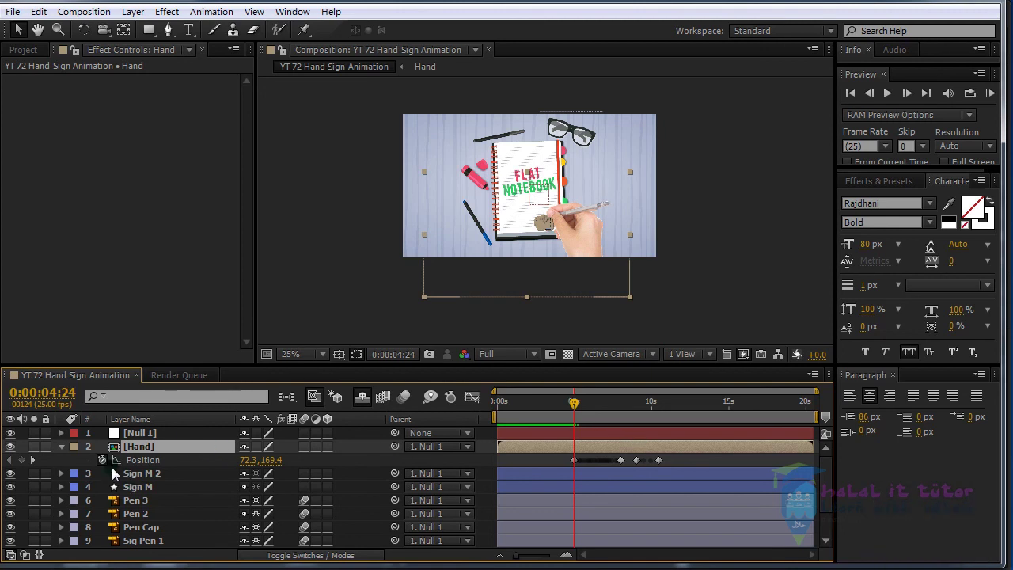
drag(541, 424, 548, 417)
key(Page_Down)
key(Page_Up)
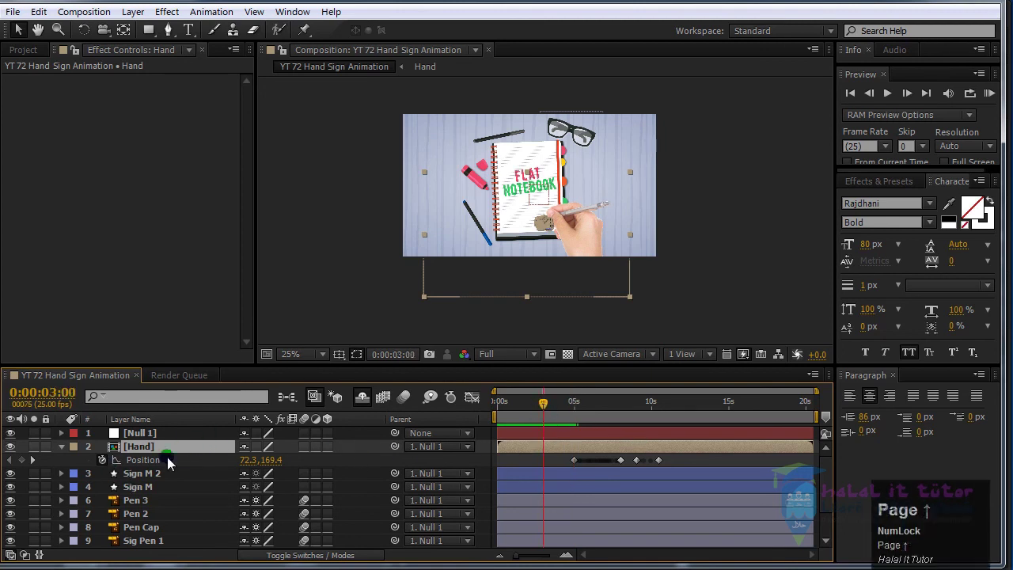
click(141, 438)
key(s)
drag(106, 451, 26, 453)
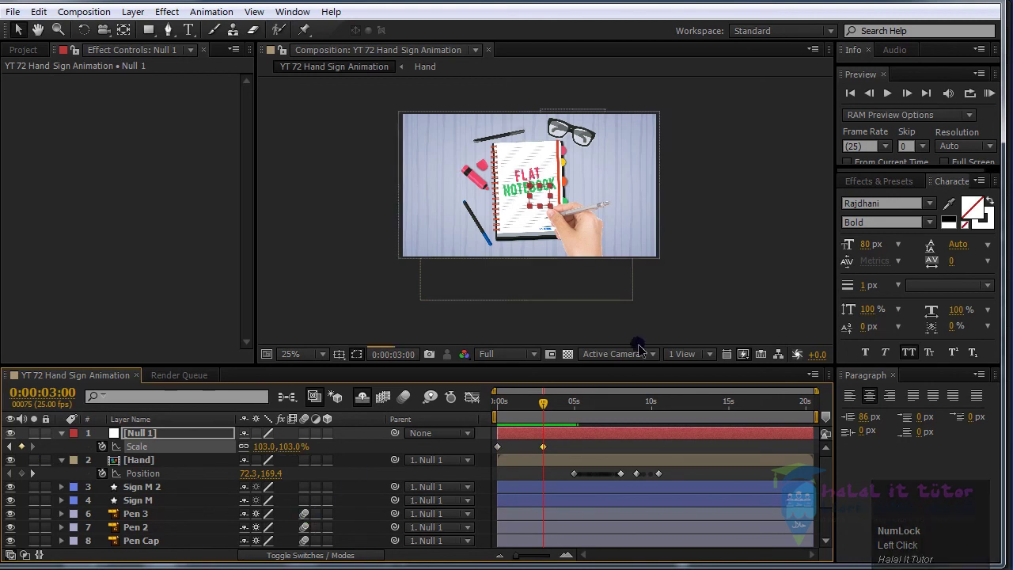
click(568, 418)
- Move to about 4:20 and keyframe Null 1's Scale at 206% to zoom into the notebook
key(Page_Up)
drag(546, 454, 565, 455)
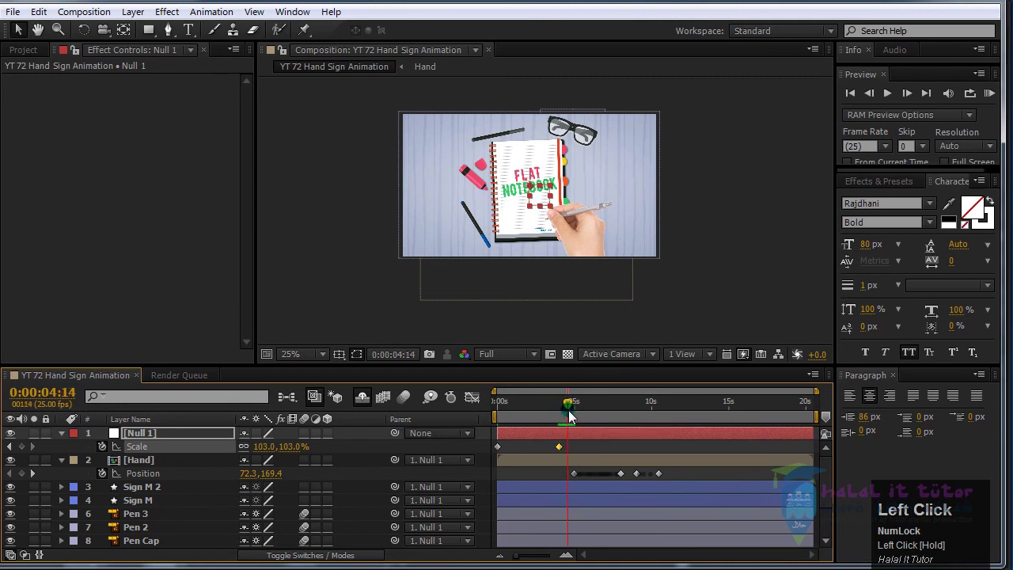
key(Page_Down)
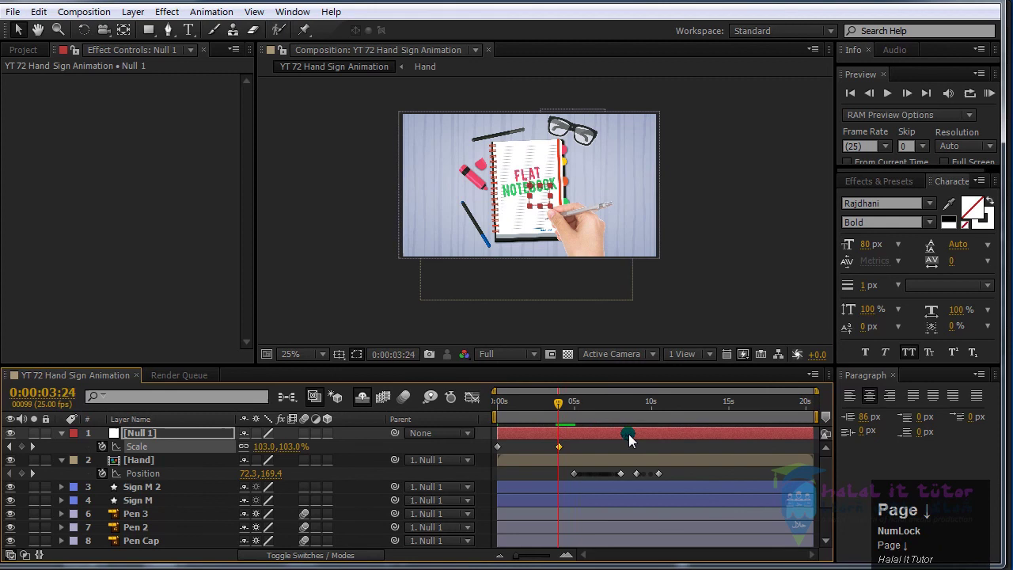
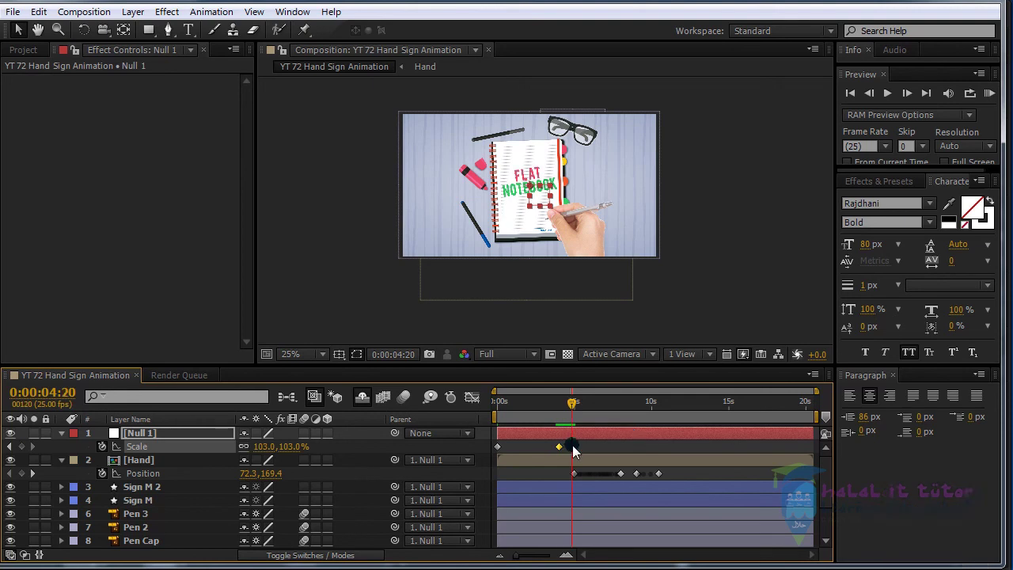
scroll(up, 3)
scroll(up, 3)
click(601, 394)
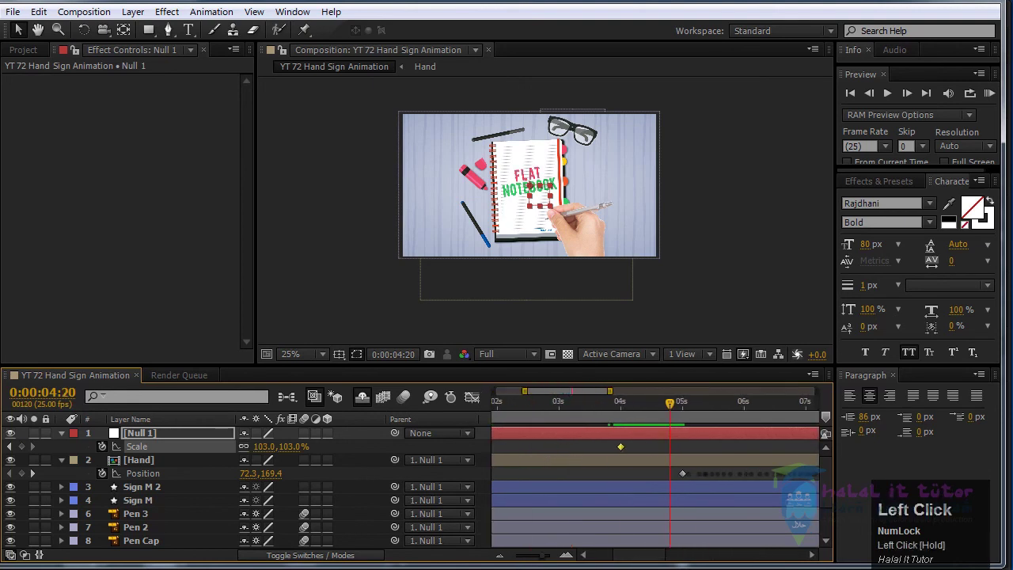